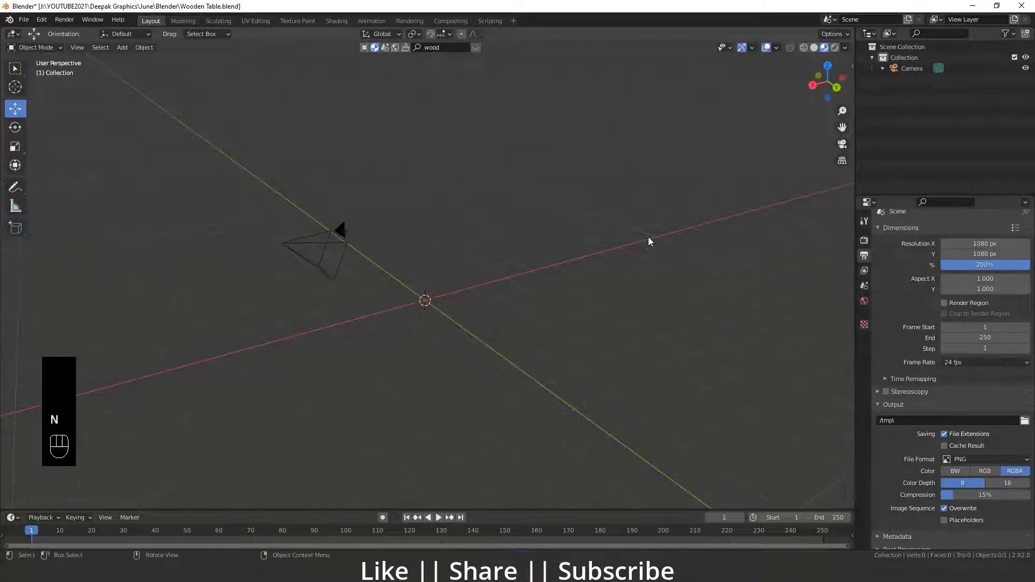
Step: Orbit the view around the empty scene beside the reference render
drag(376, 349, 371, 323)
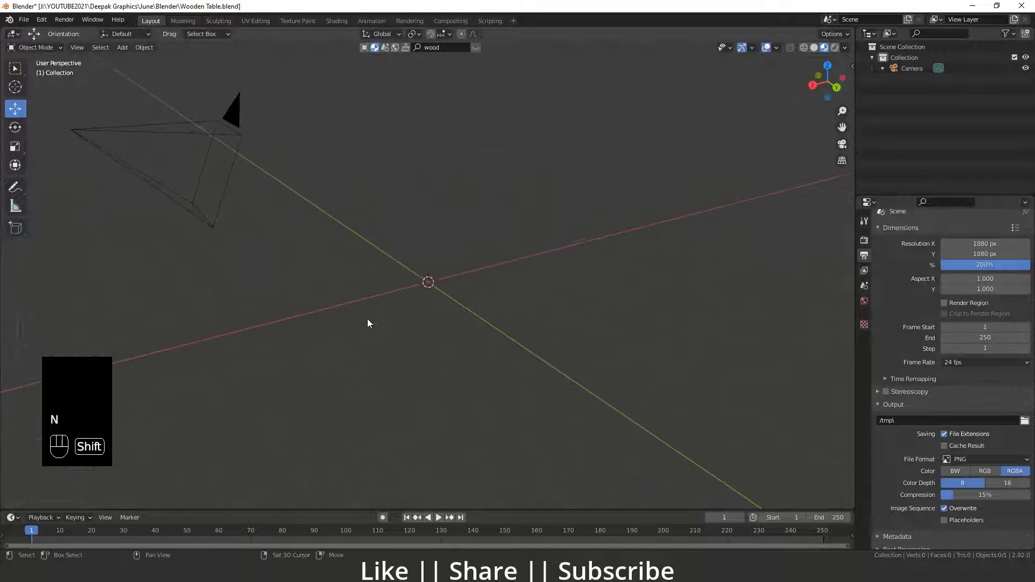
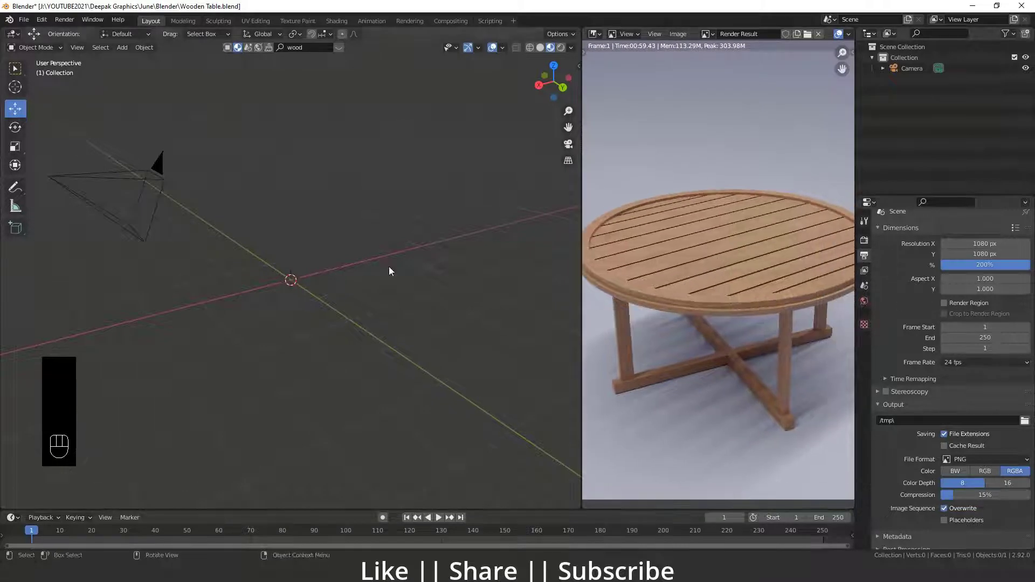
Step: Add a circle mesh to the empty scene
drag(293, 302, 270, 298)
key(shift+a)
key(shift+a)
click(303, 298)
Step: In Edit Mode, fill the circle's outline into a single round face
key(Tab)
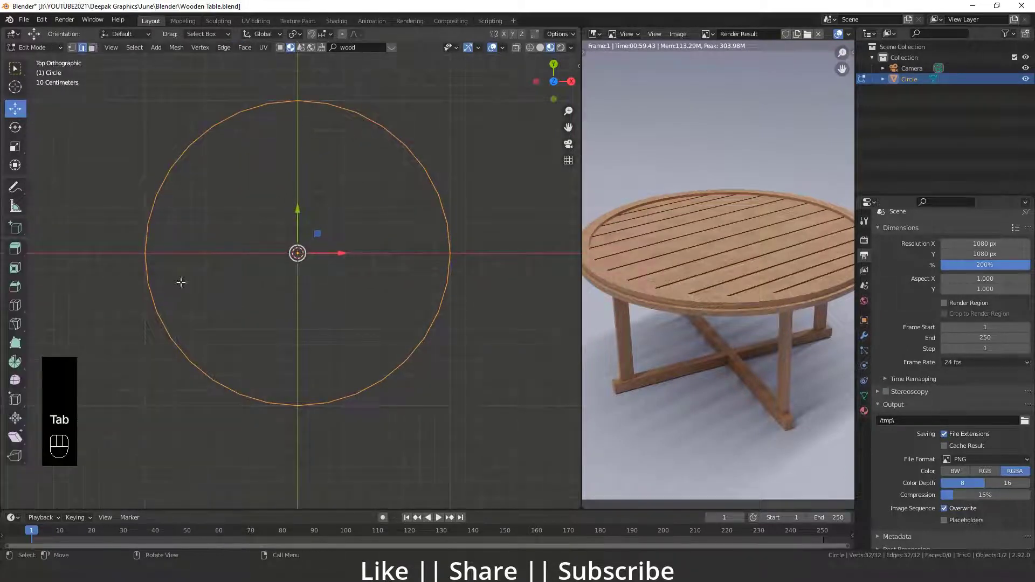
key(2)
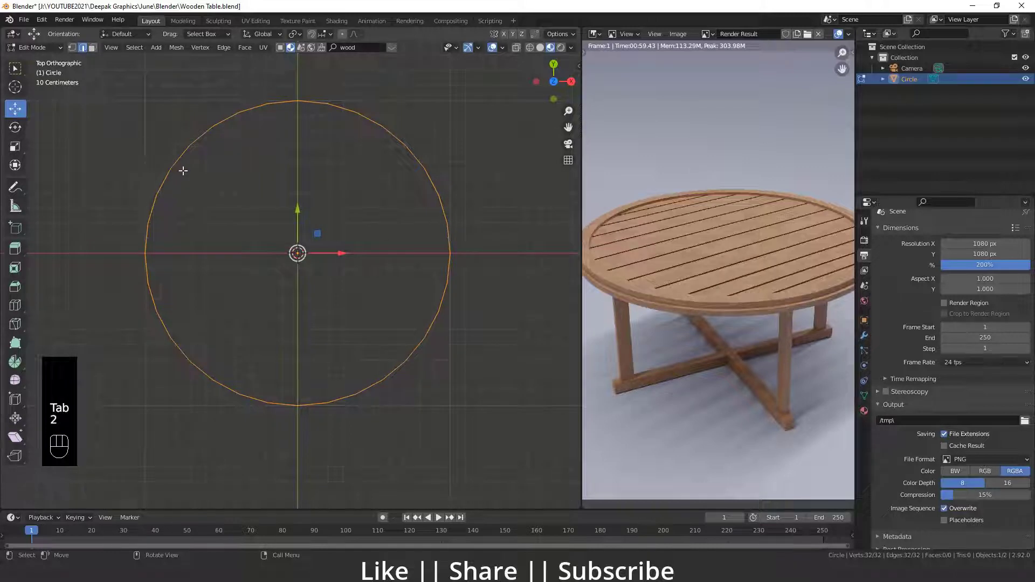
key(f)
key(ctrl+z)
key(f)
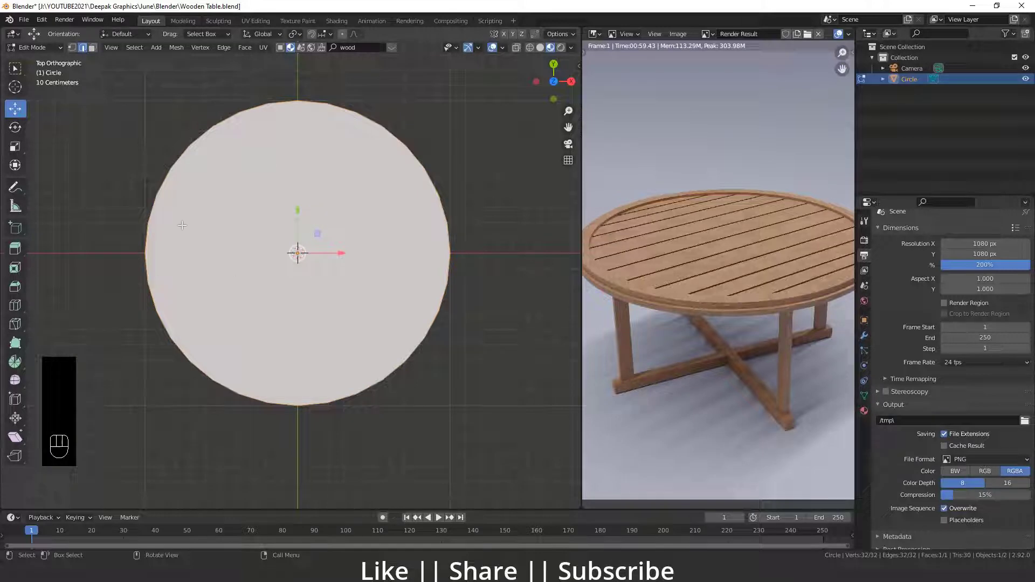
key(1)
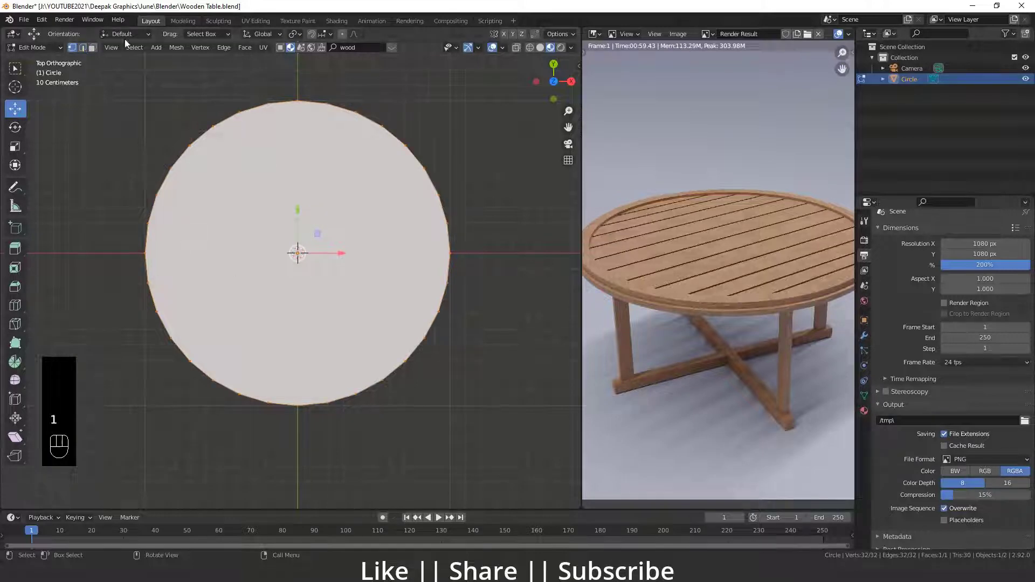
Step: Connect two edge vertices with a J cut line across the disc
click(306, 251)
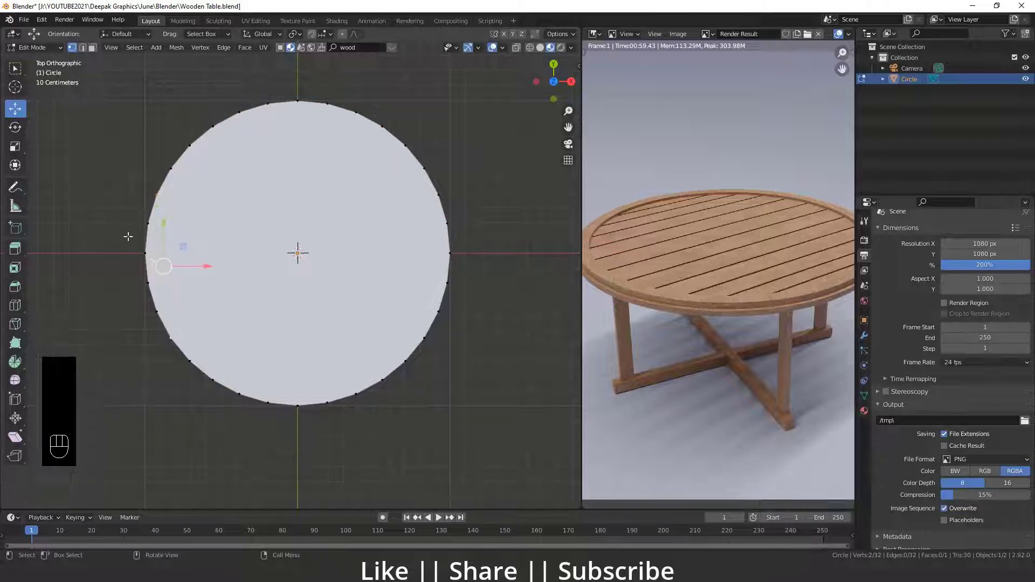
key(j)
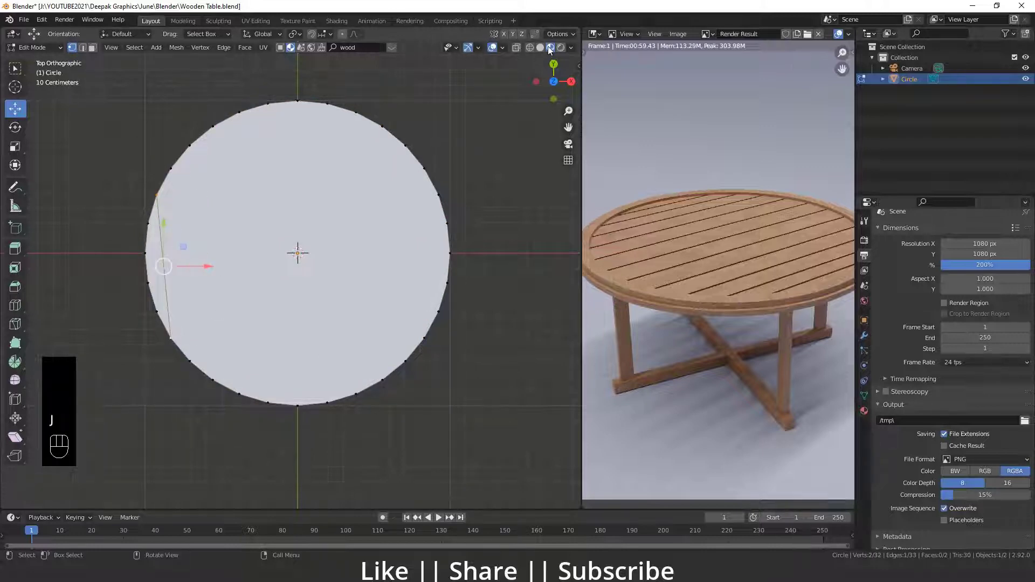
click(305, 251)
click(305, 251)
key(j)
Step: Duplicate the cut line into evenly spaced parallel cuts, splitting the disc into thirteen strips
key(j)
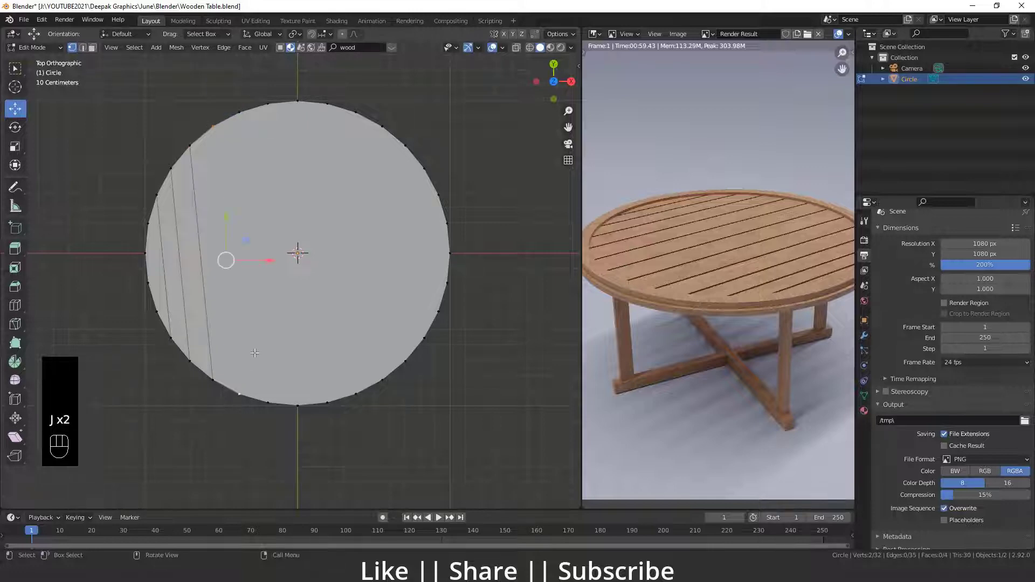
key(j)
click(305, 251)
key(shift+j)
key(shift+j)
key(shift+j)
key(shift+j)
key(shift+j)
key(shift+j)
key(j)
key(ctrl+z)
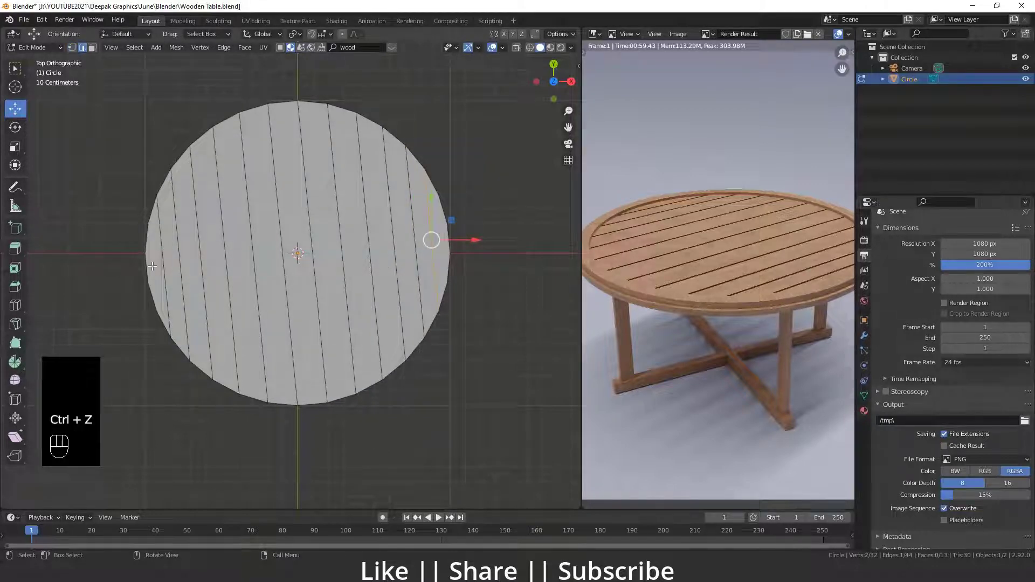
click(305, 251)
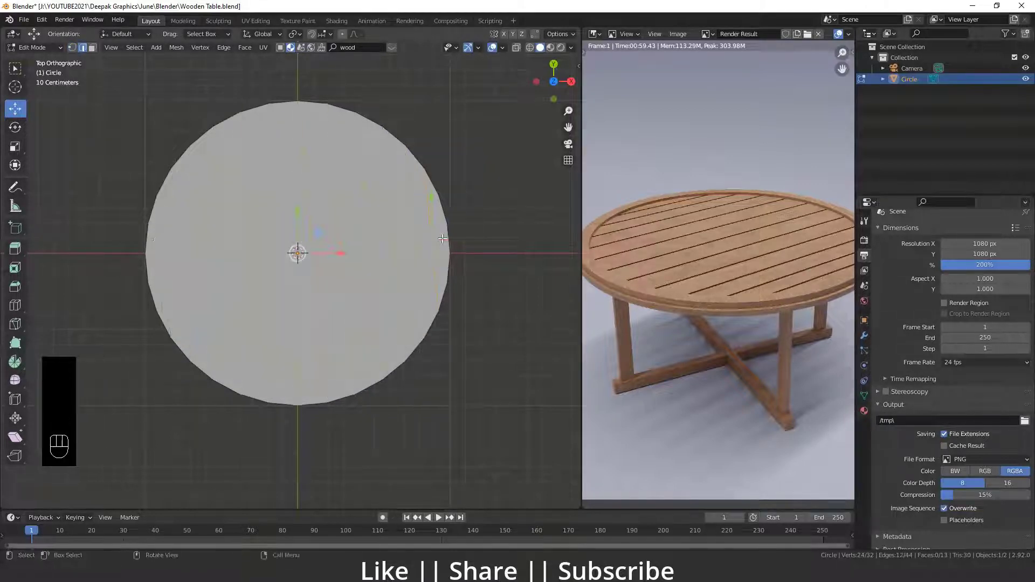
Step: Bevel the cut lines with one segment into narrow strip faces
key(ctrl+b)
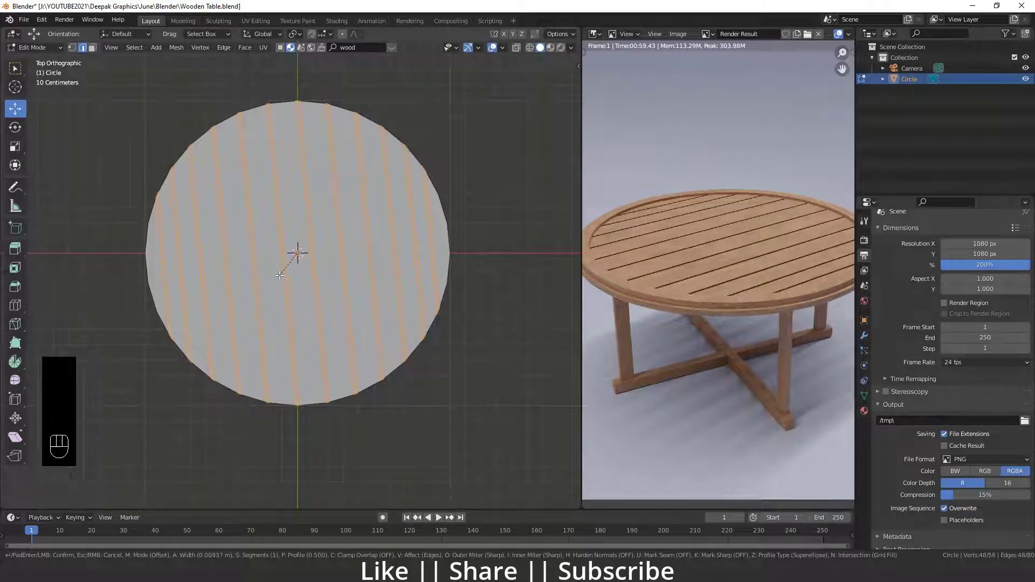
click(305, 251)
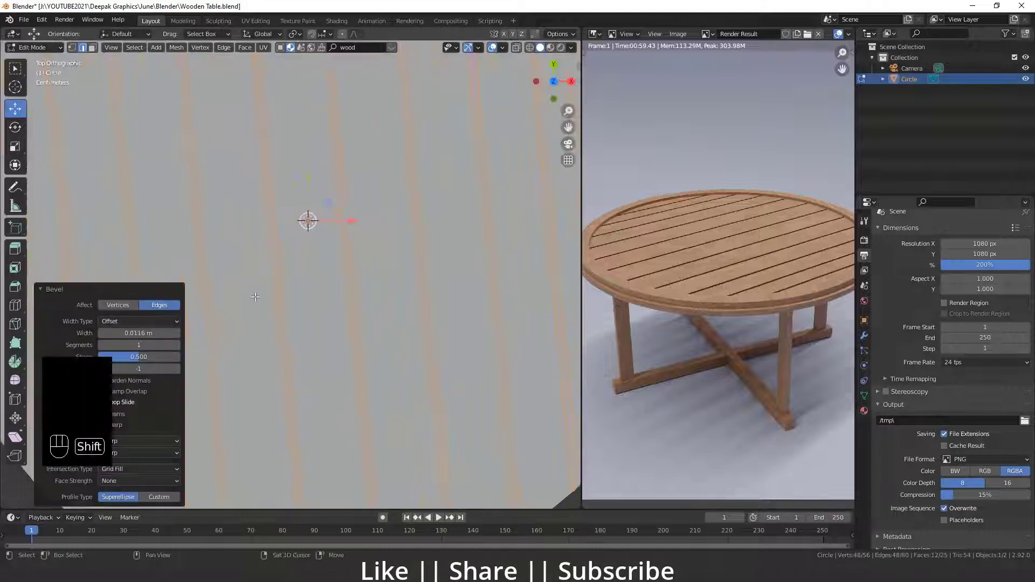
drag(369, 219, 333, 227)
Step: Delete the narrow strips to open gaps and extrude the slats for thickness
click(354, 271)
key(3)
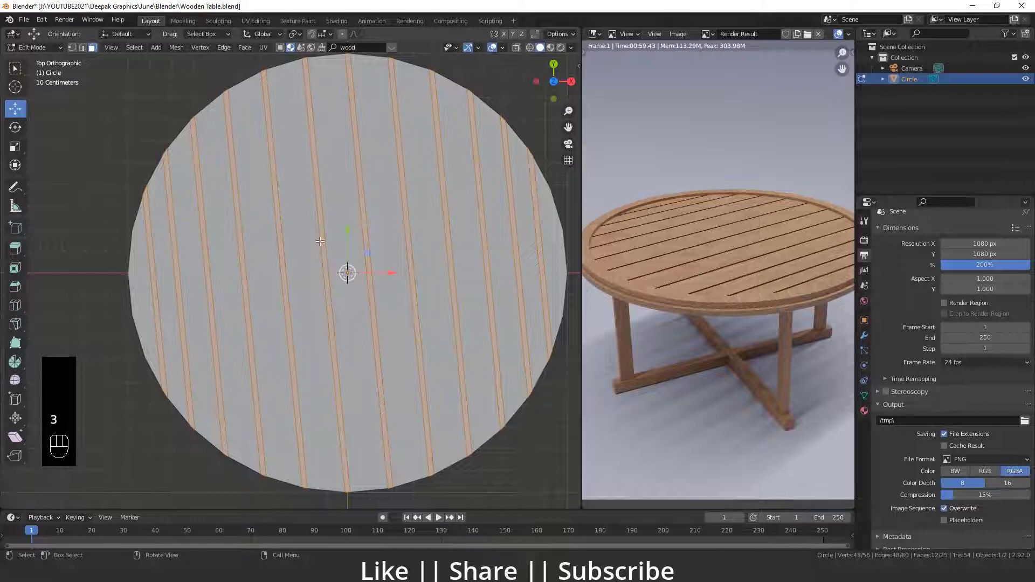
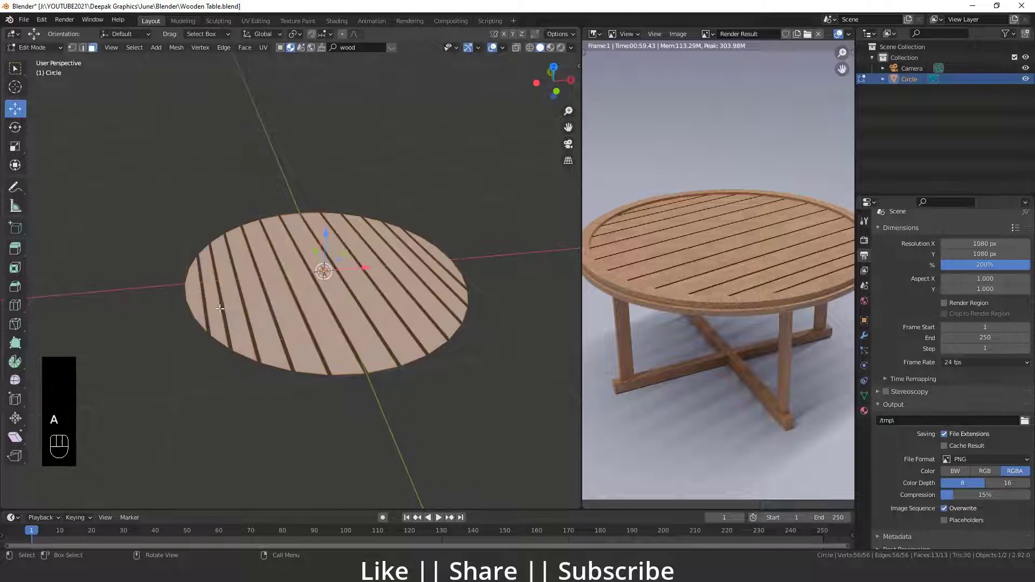
key(a)
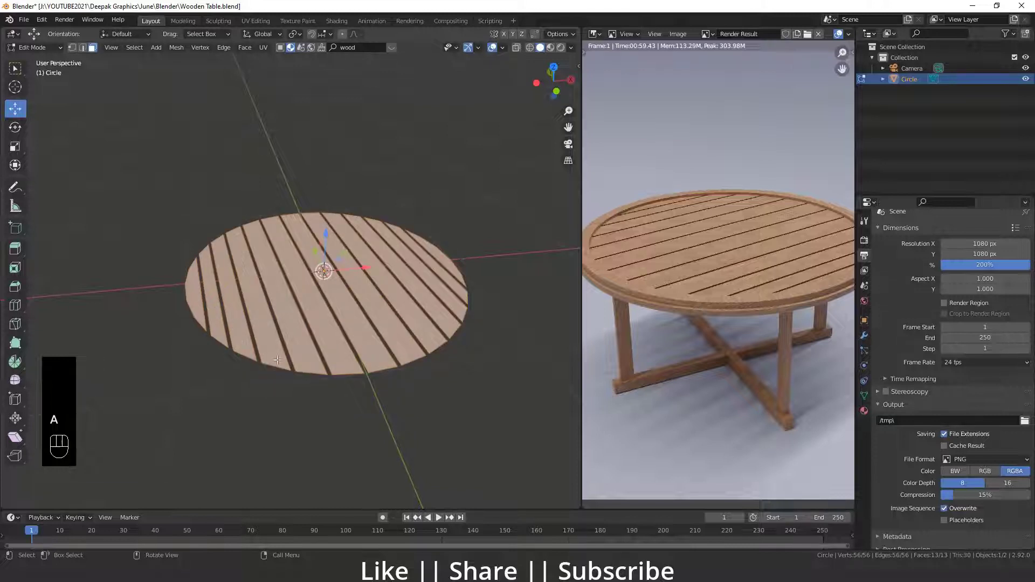
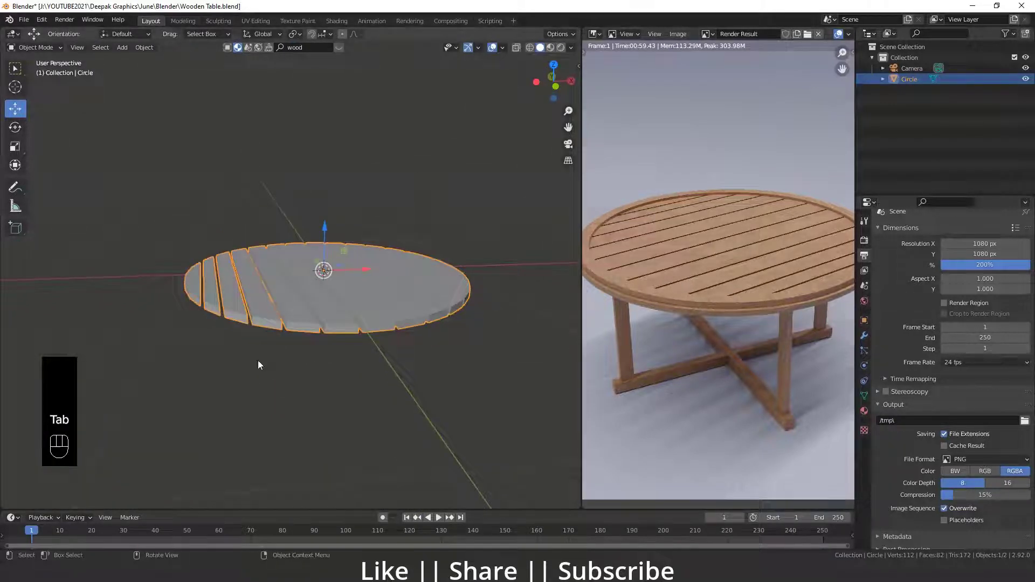
Step: Add a cylinder and reduce its depth to a thin disc
drag(367, 329, 274, 360)
middle_click(332, 336)
middle_click(283, 319)
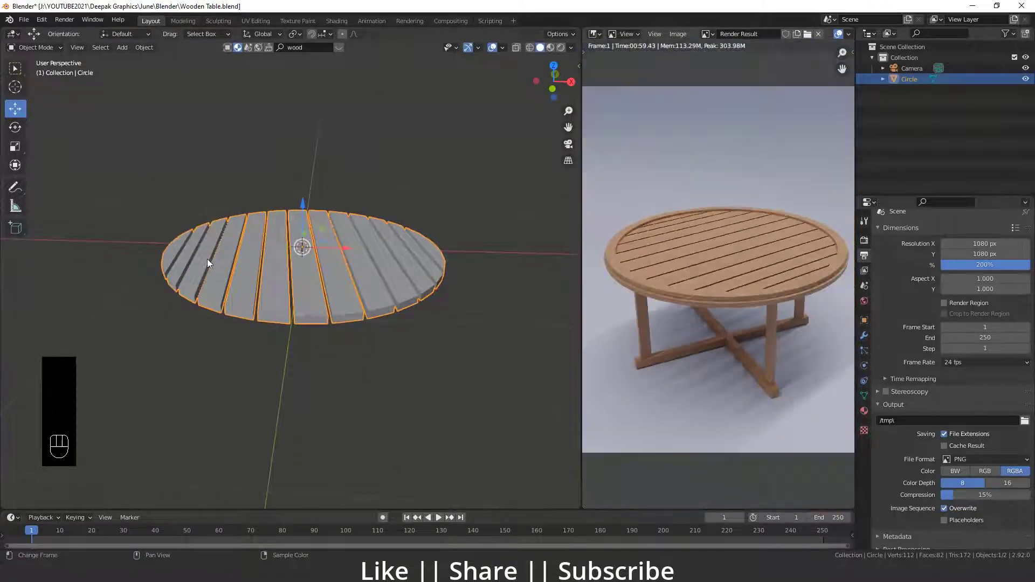
key(shift+a)
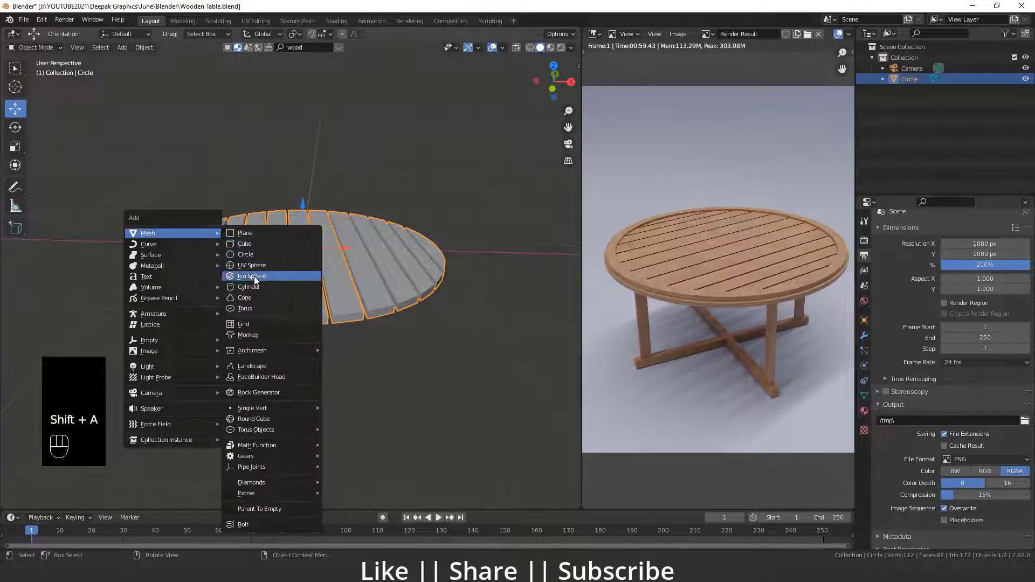
click(128, 243)
drag(307, 213, 306, 253)
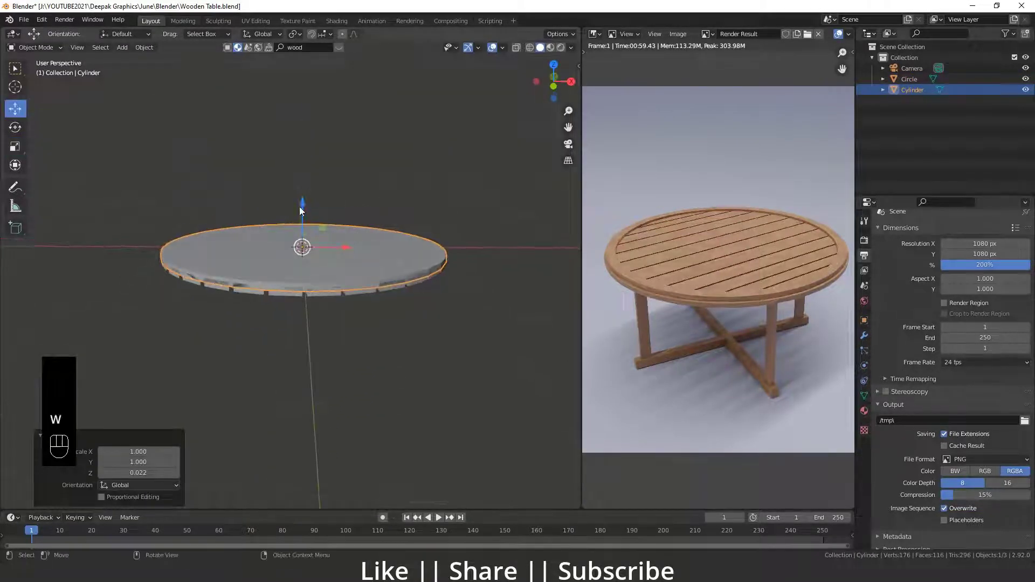
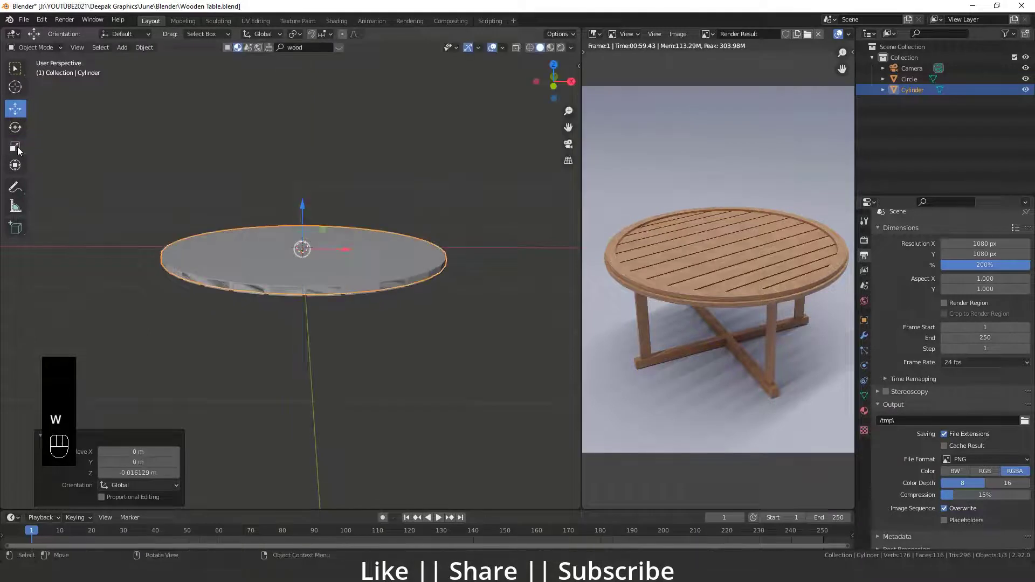
Step: Scale the disc to match the slatted top and enter Edit Mode on it
click(308, 208)
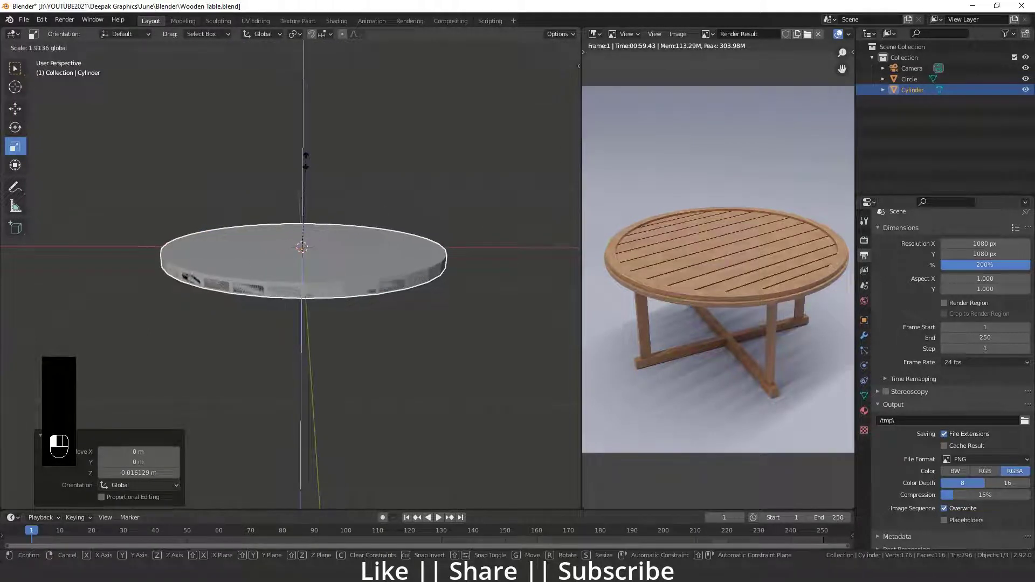
key(Tab)
click(309, 312)
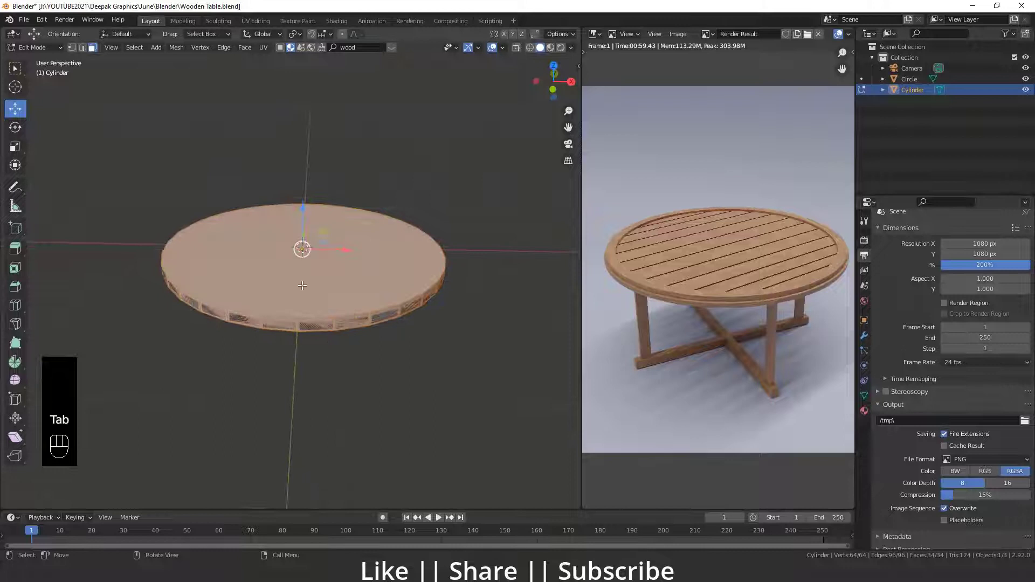
key(Tab)
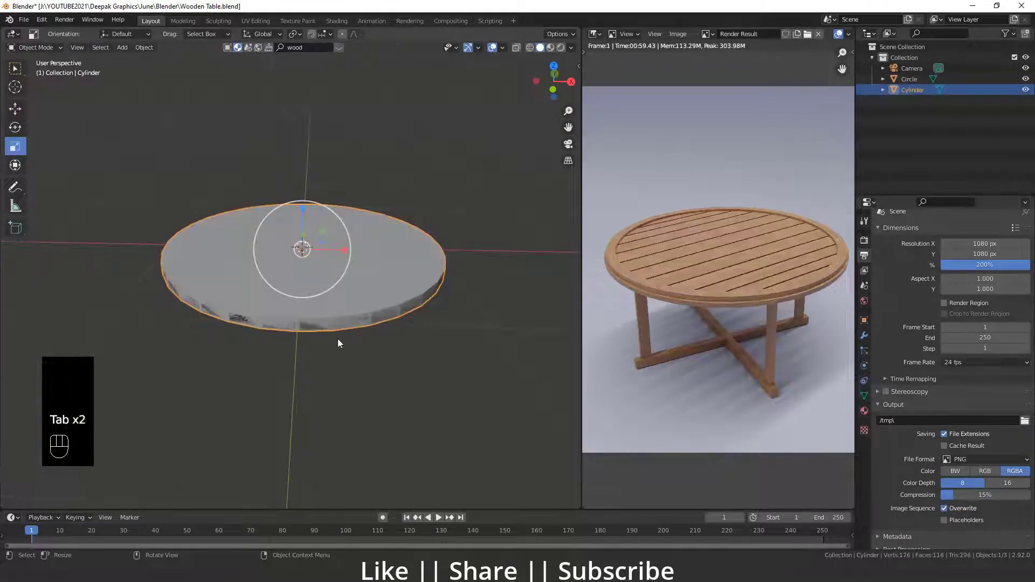
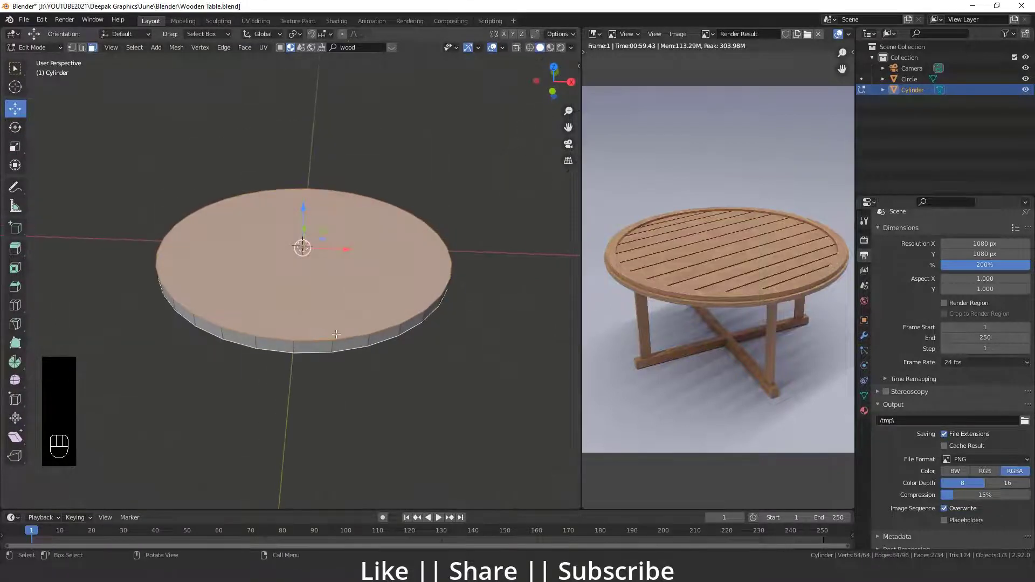
Step: Inset the cylinder's top face and delete the inner faces, leaving a rim ring
key(i)
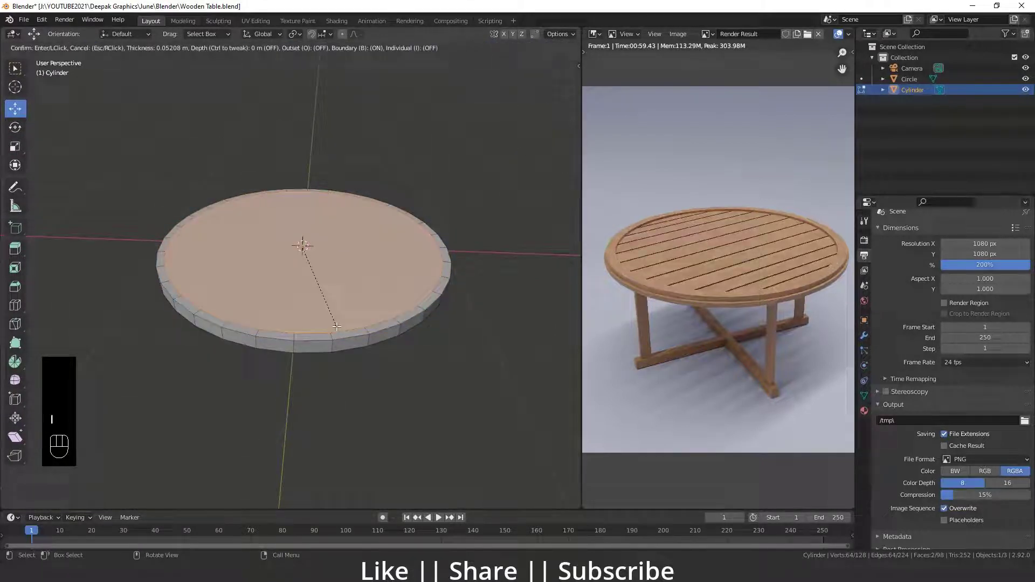
key(Delete)
key(Tab)
key(shift+h)
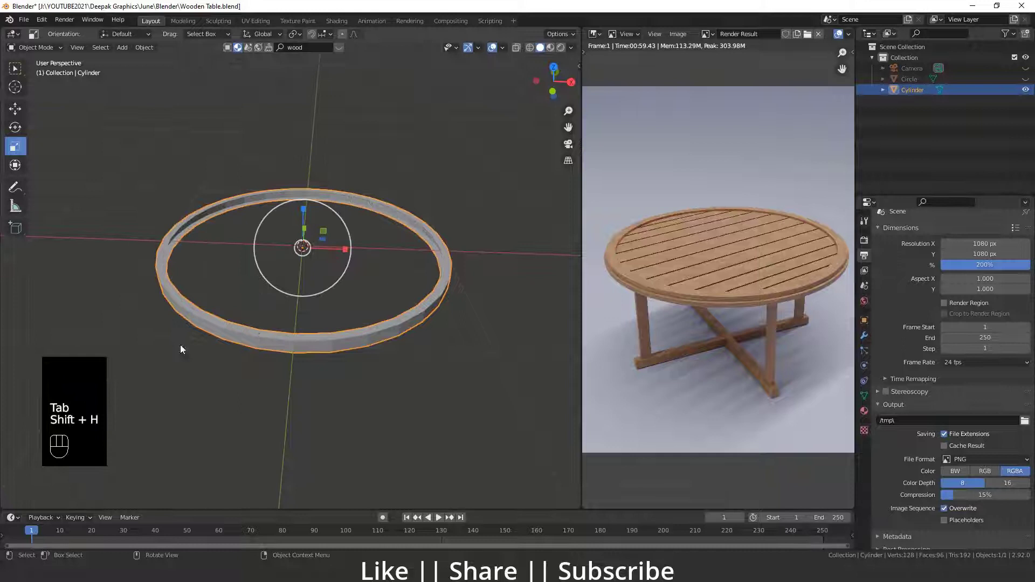
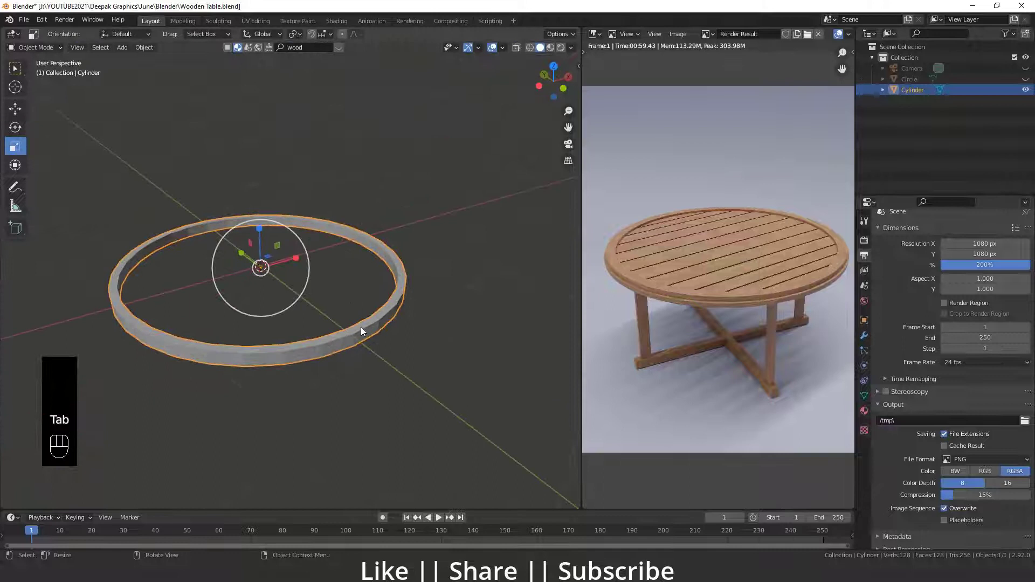
Step: Unhide the slatted top and study the rim against the enlarged reference render
key(alt+h)
drag(255, 316, 365, 298)
drag(365, 298, 291, 308)
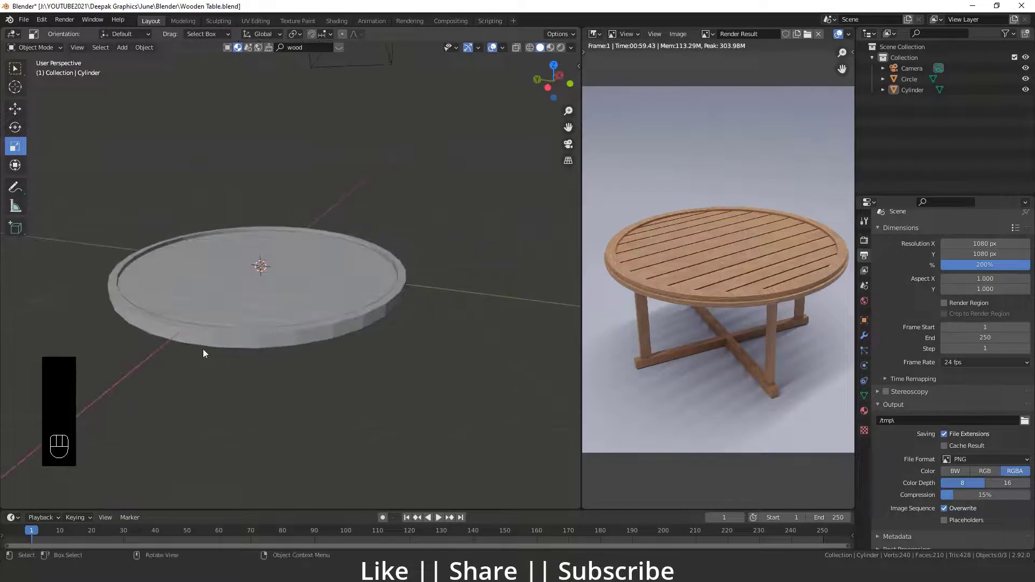
drag(740, 302, 715, 305)
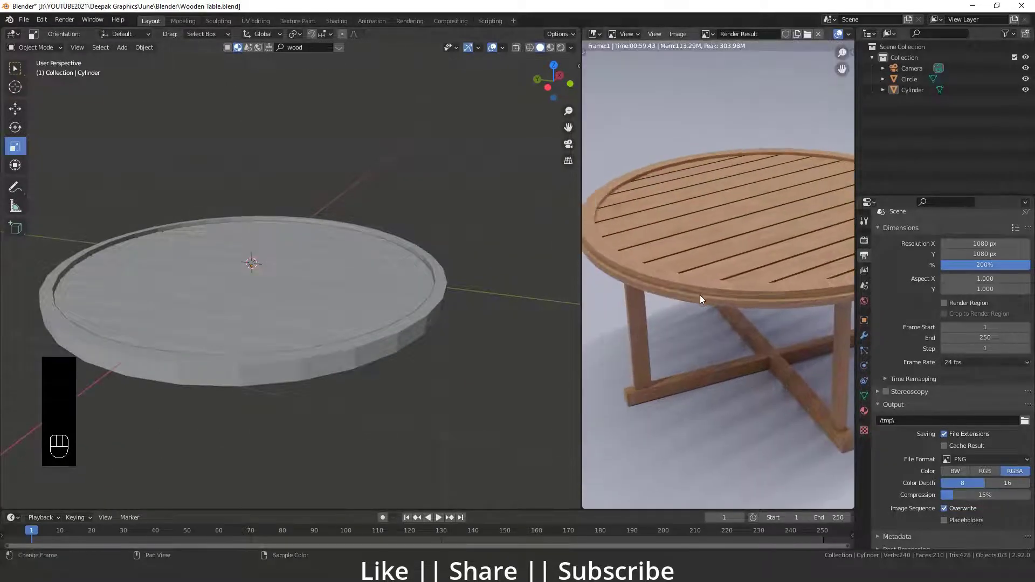
drag(134, 398, 191, 359)
click(230, 345)
Step: Add a horizontal loop cut around the side of the rim ring
key(Tab)
click(15, 312)
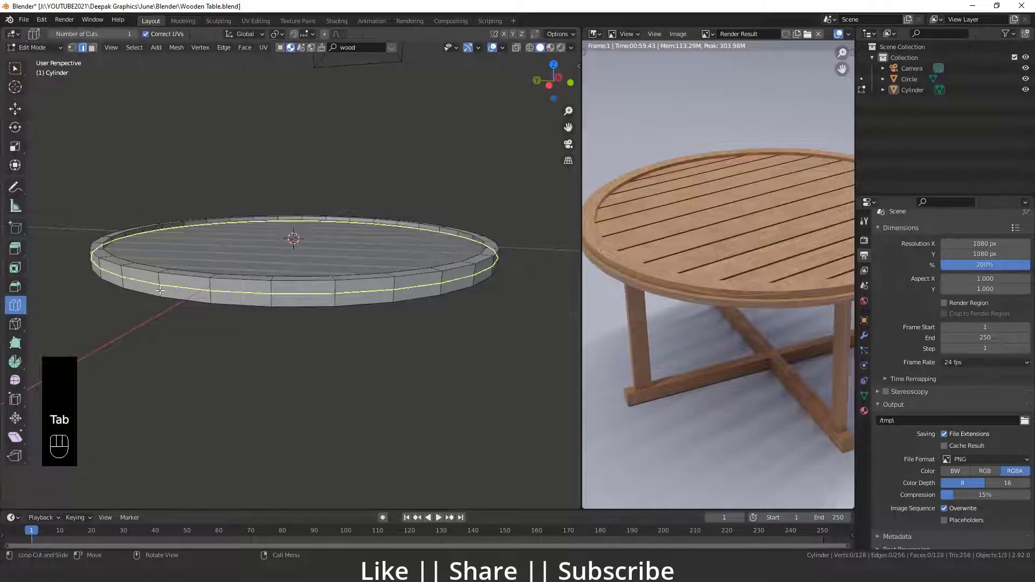
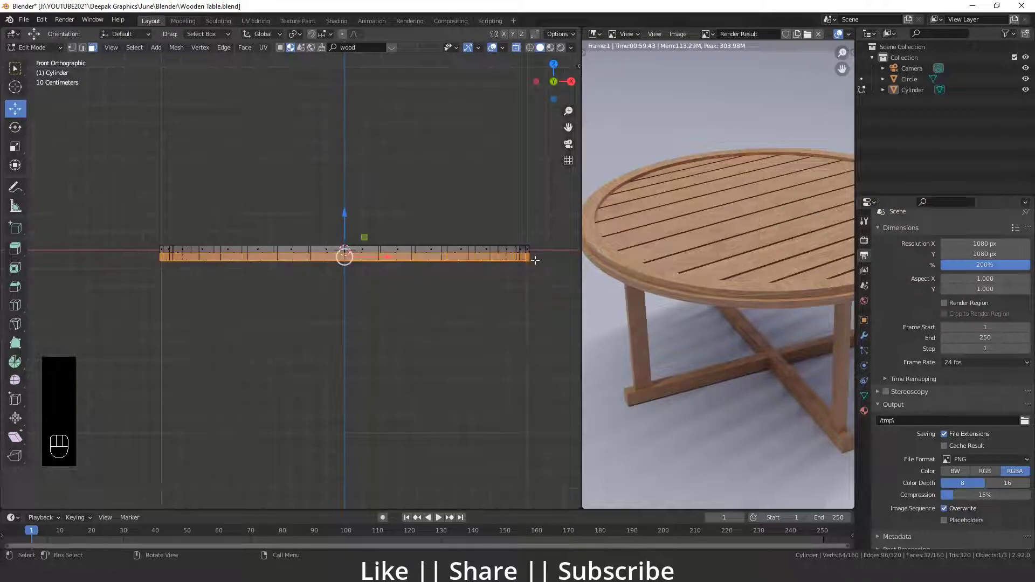
Step: Undo the last rim edit while placing the loop cut
key(ctrl+z)
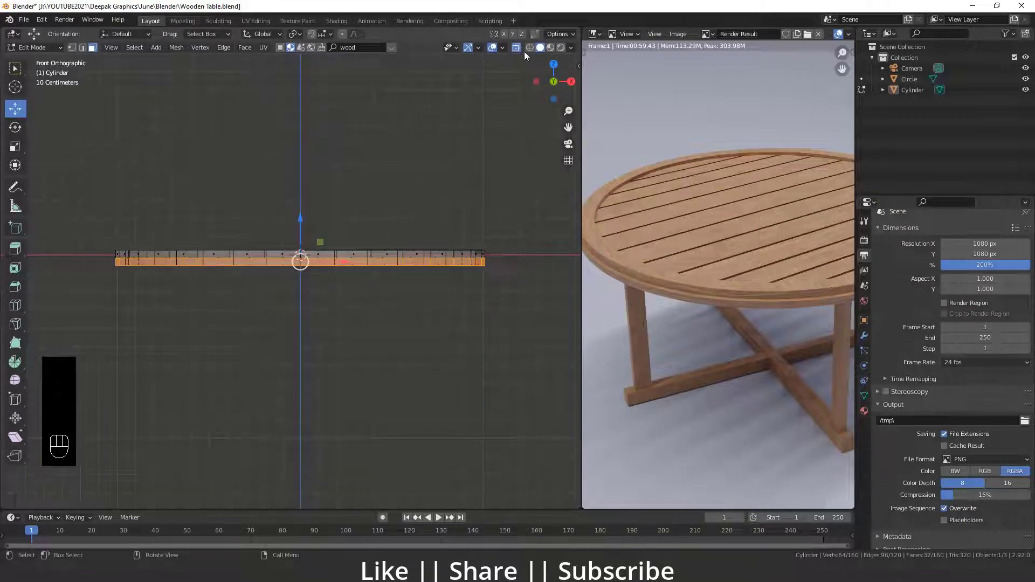
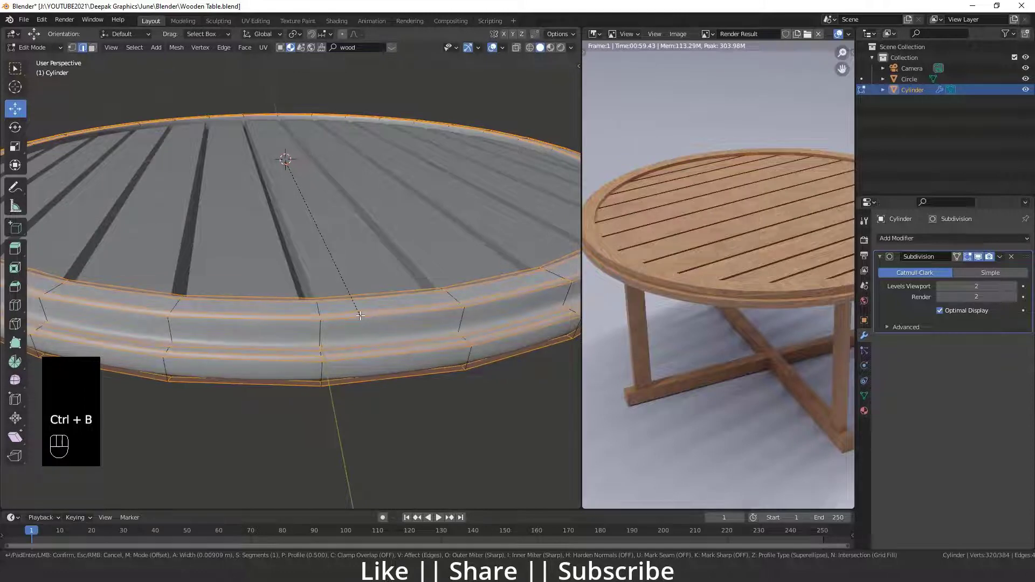
Step: Leave Edit Mode on the beveled rim and view the tabletop from the front
key(Tab)
drag(364, 403, 367, 407)
drag(421, 374, 369, 360)
drag(336, 350, 288, 326)
middle_click(305, 334)
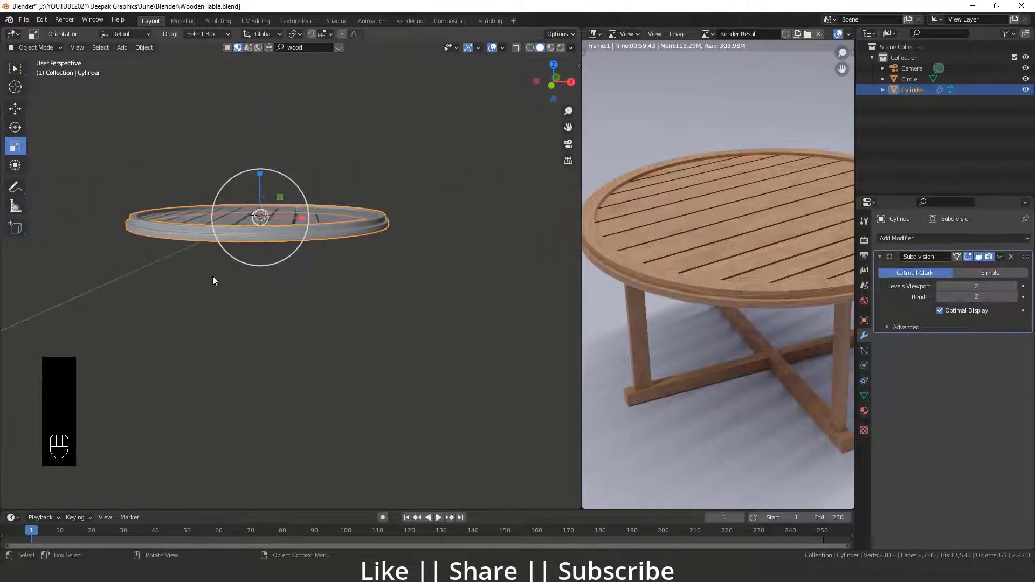
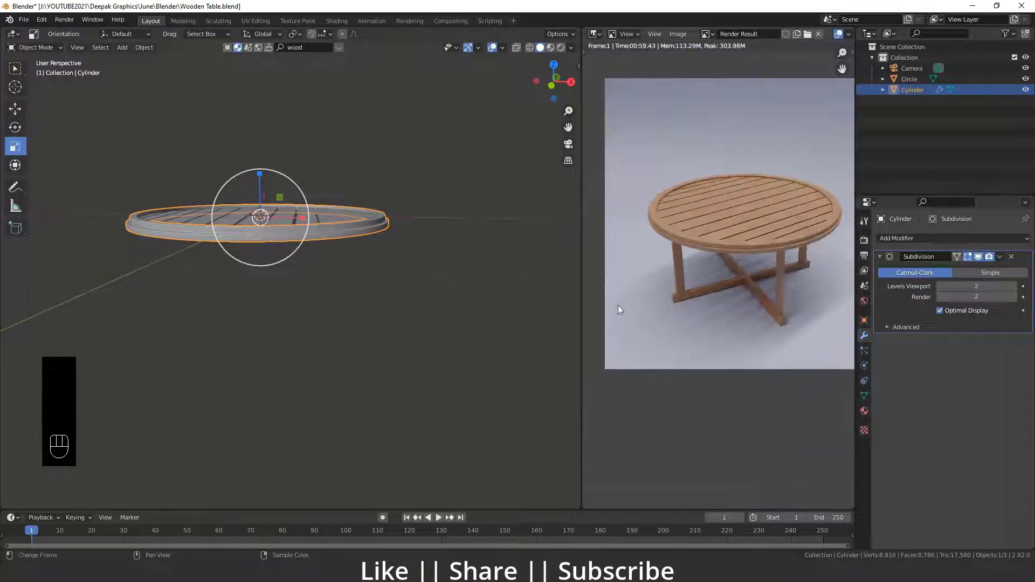
middle_click(236, 273)
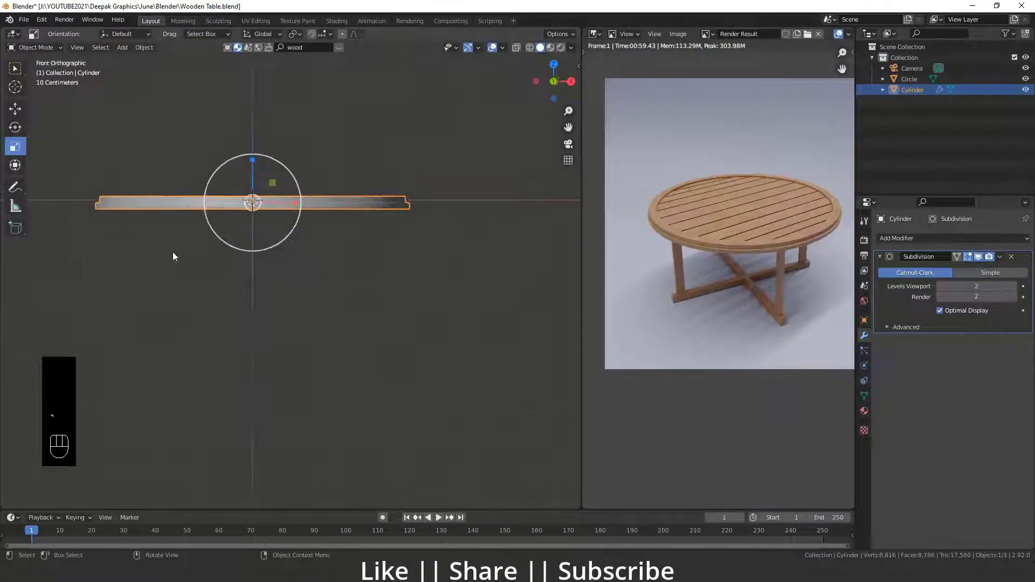
Step: Add a cube and scale it along Z into a thin post placed under the rim
key(shift+a)
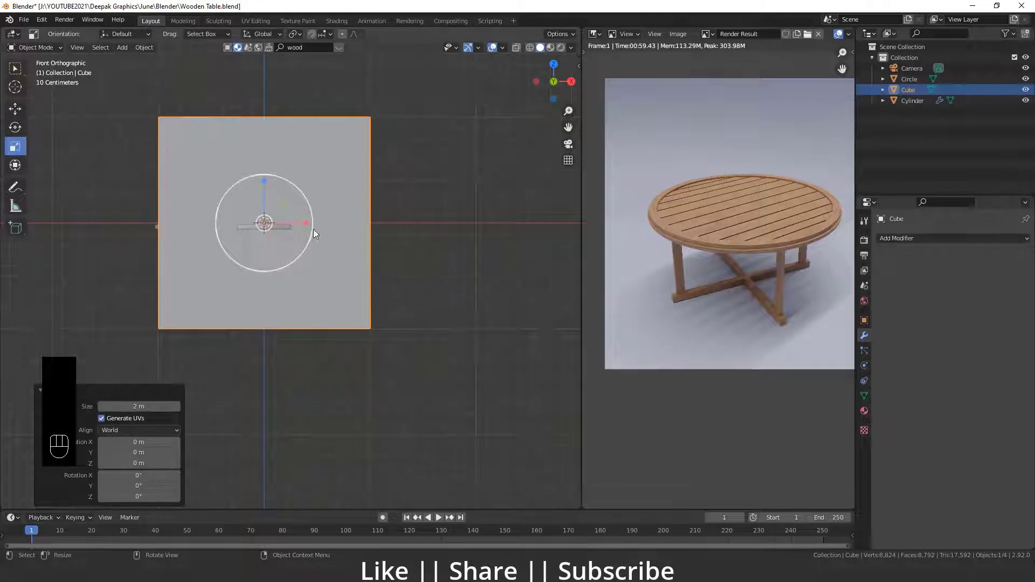
drag(310, 227, 321, 229)
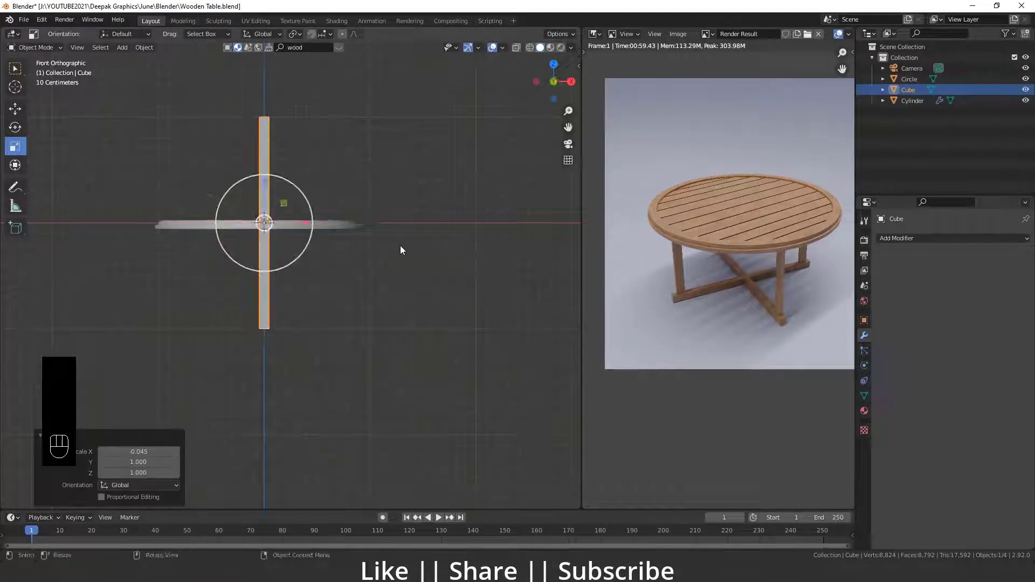
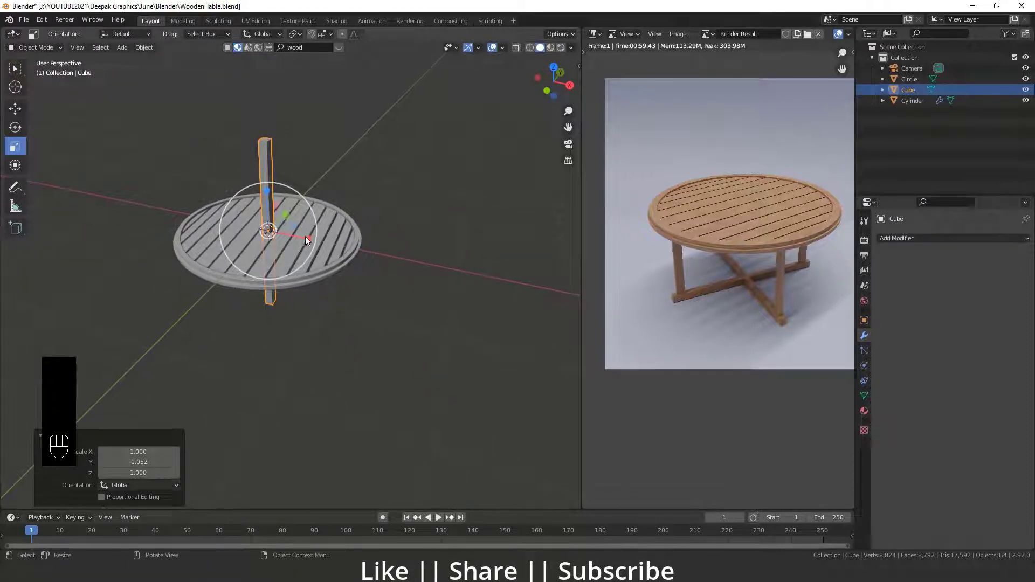
drag(311, 240, 275, 242)
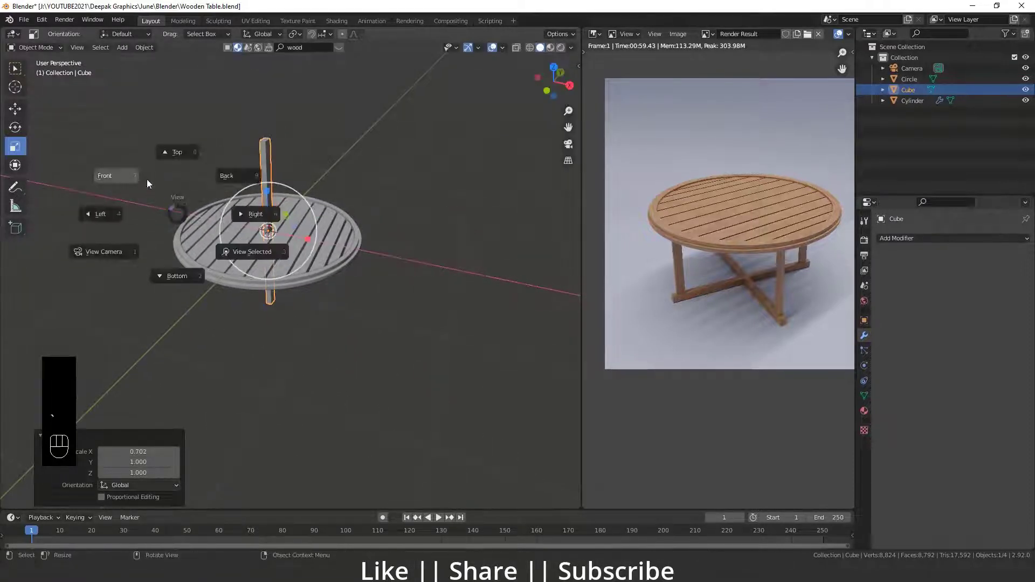
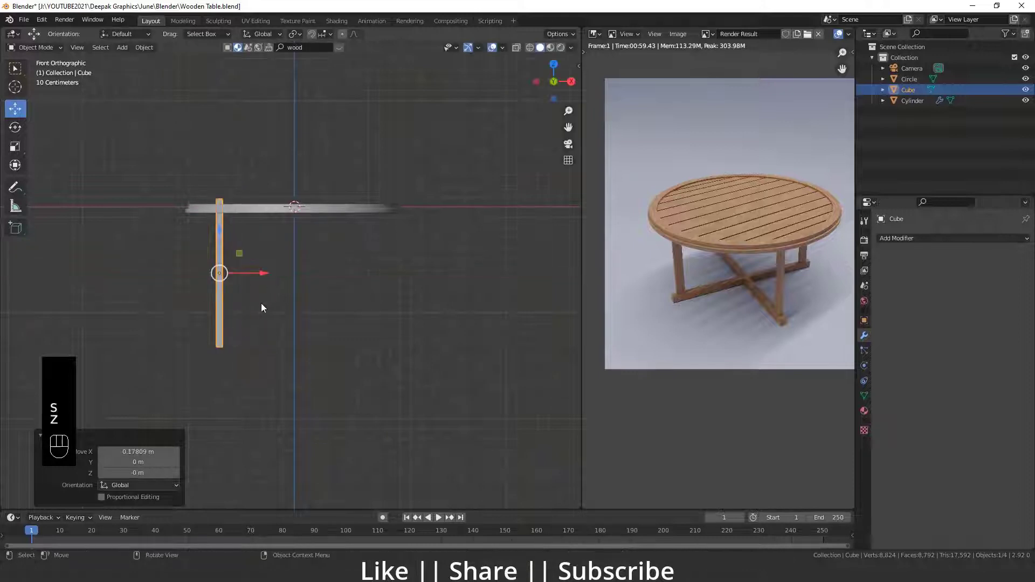
key(s)
key(z)
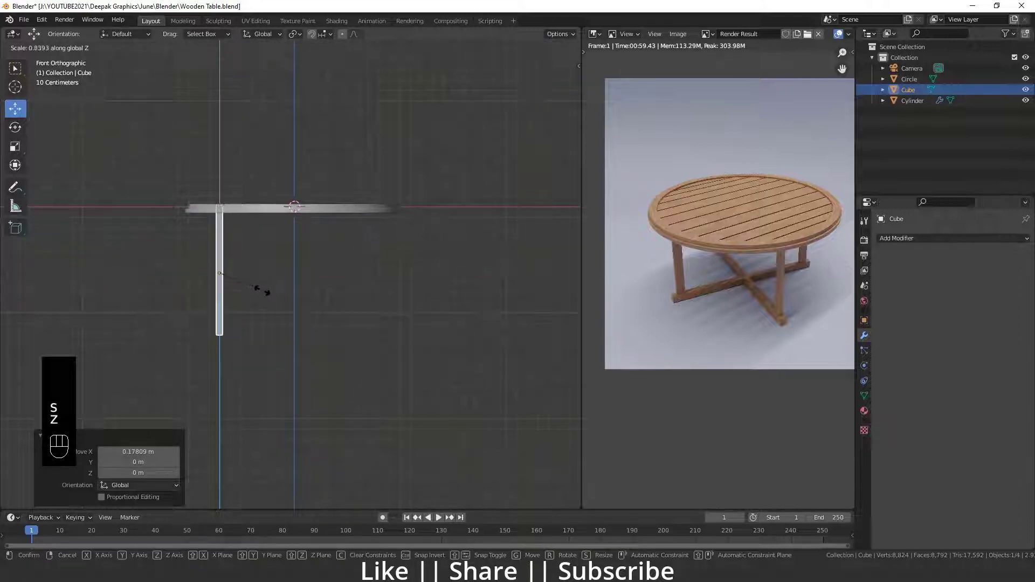
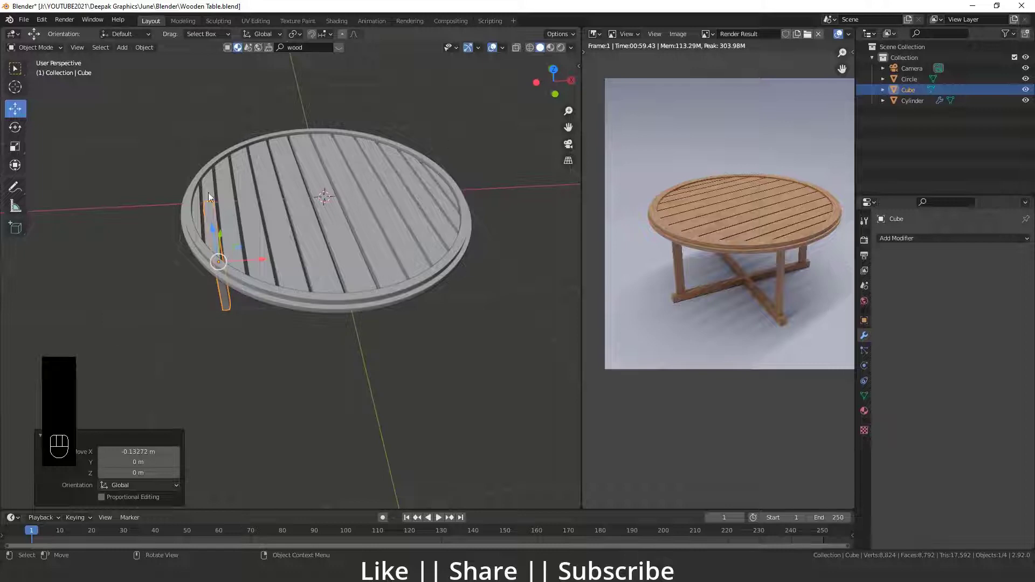
drag(230, 205, 355, 291)
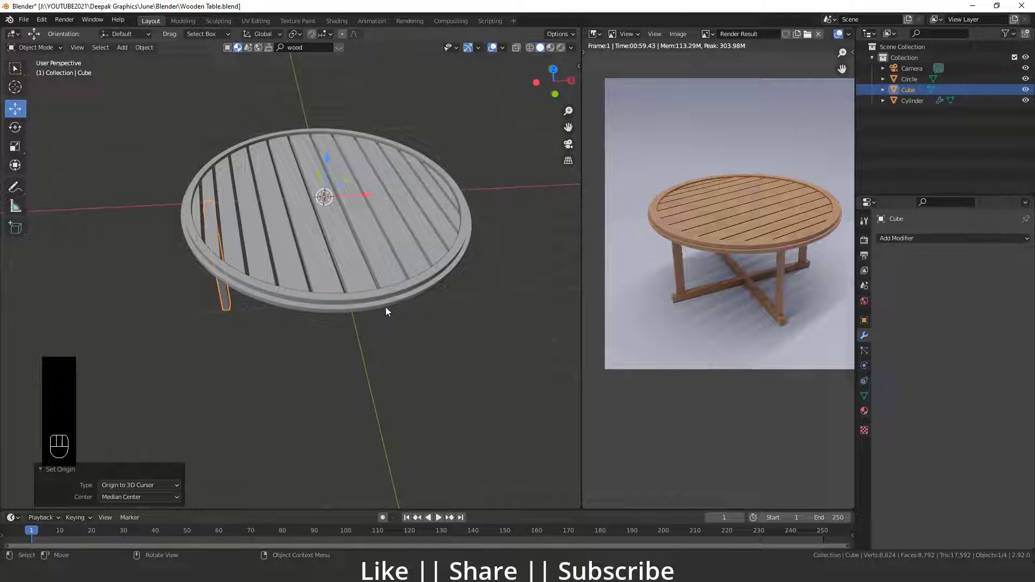
key(s)
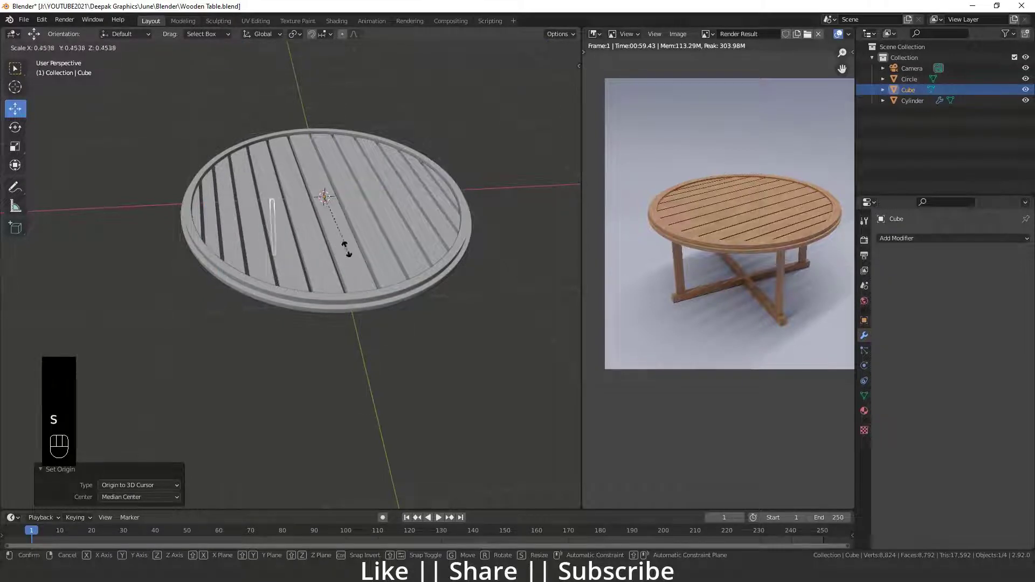
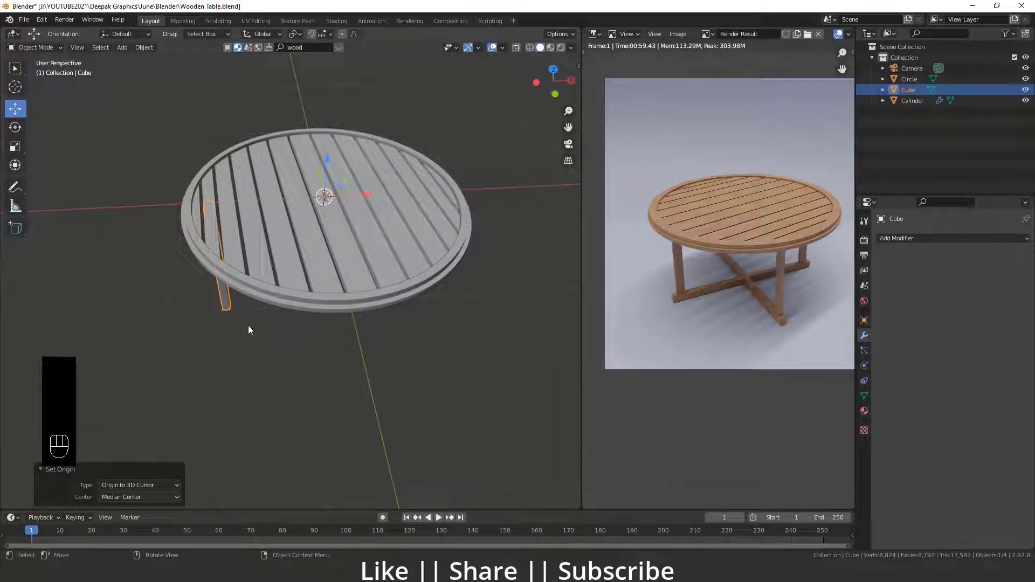
Step: Duplicate the leg and rotate copies around Z to make four legs
key(shift+d)
key(r)
key(z)
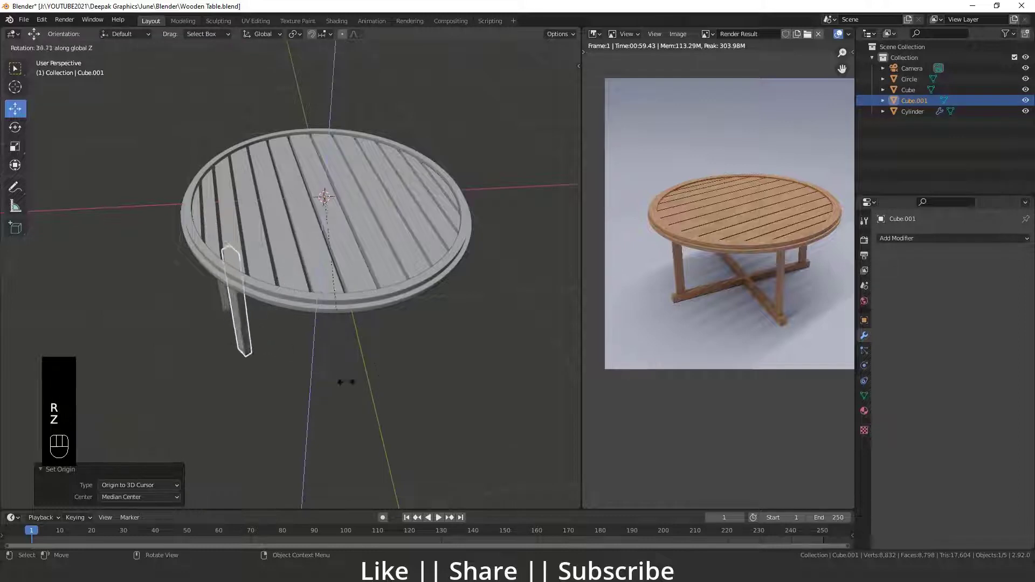
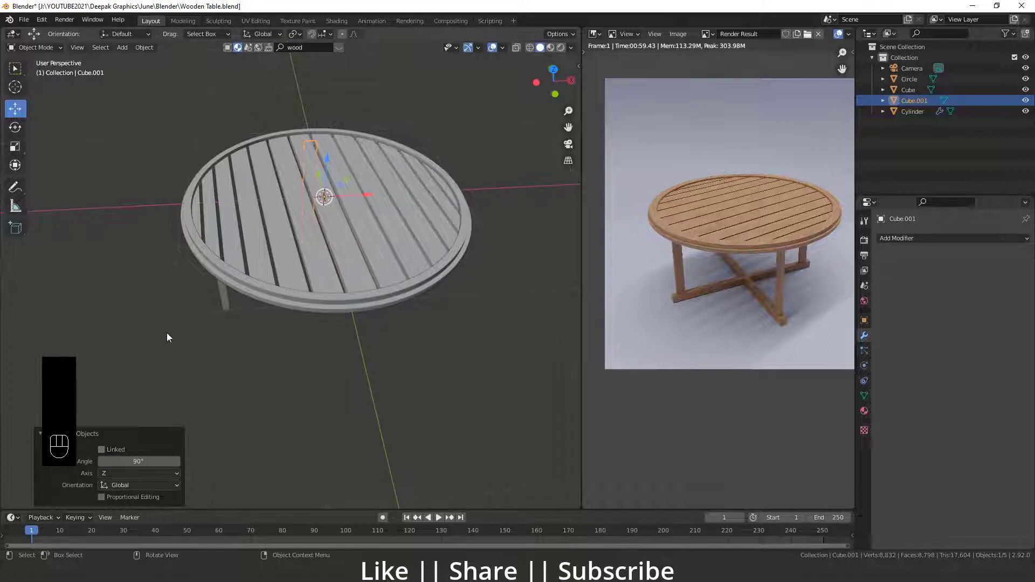
key(shift+r)
key(shift+r)
drag(350, 303, 330, 214)
drag(337, 223, 385, 308)
Step: Orbit under the tabletop to check the four legs
drag(354, 280, 354, 234)
drag(323, 301, 323, 273)
drag(360, 256, 320, 263)
middle_click(324, 267)
drag(291, 222, 266, 253)
drag(265, 244, 279, 245)
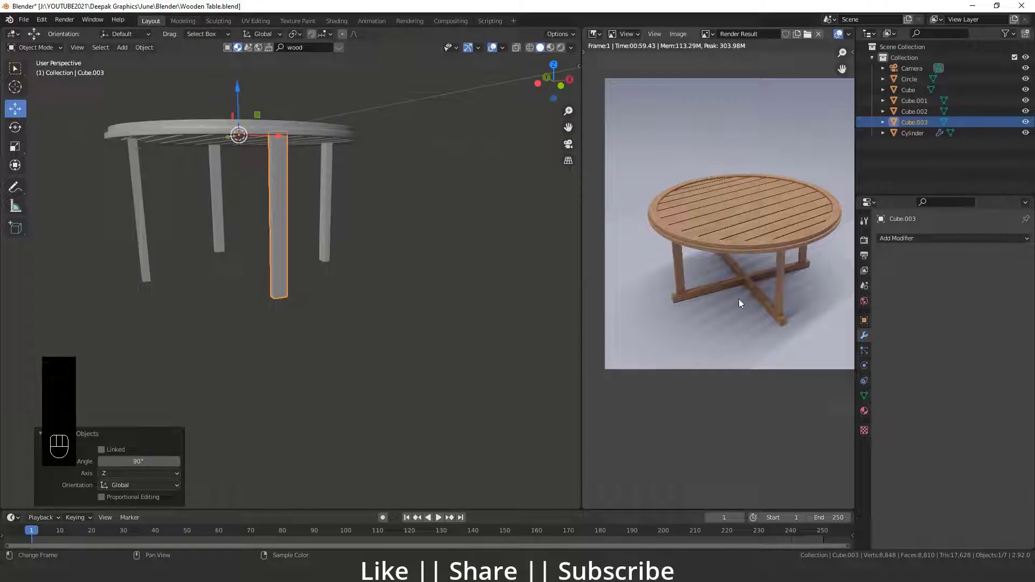
click(277, 258)
Step: Add a cube and scale it down into a long, thin stretcher bar
key(shift+a)
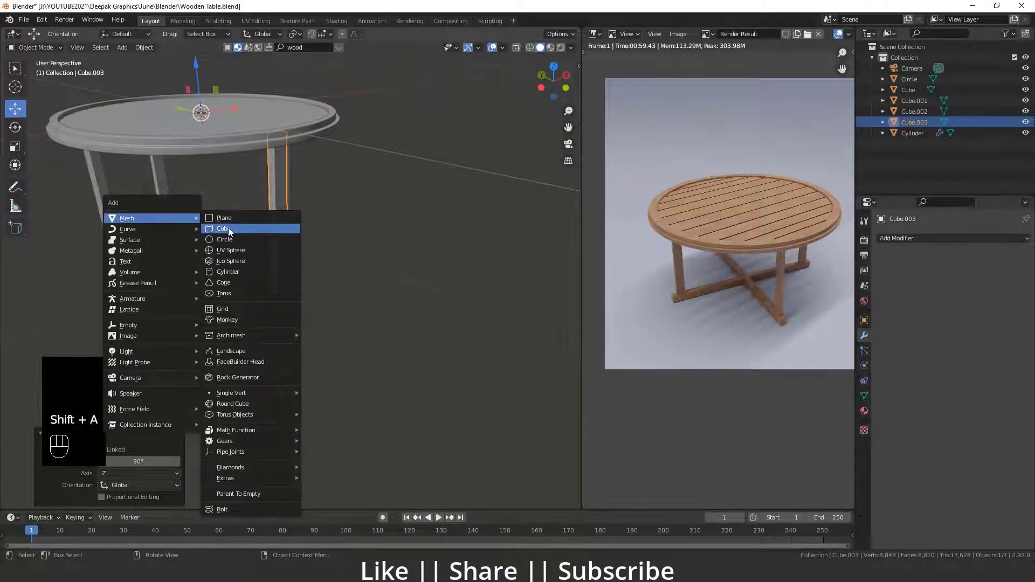
click(288, 236)
click(21, 151)
click(280, 177)
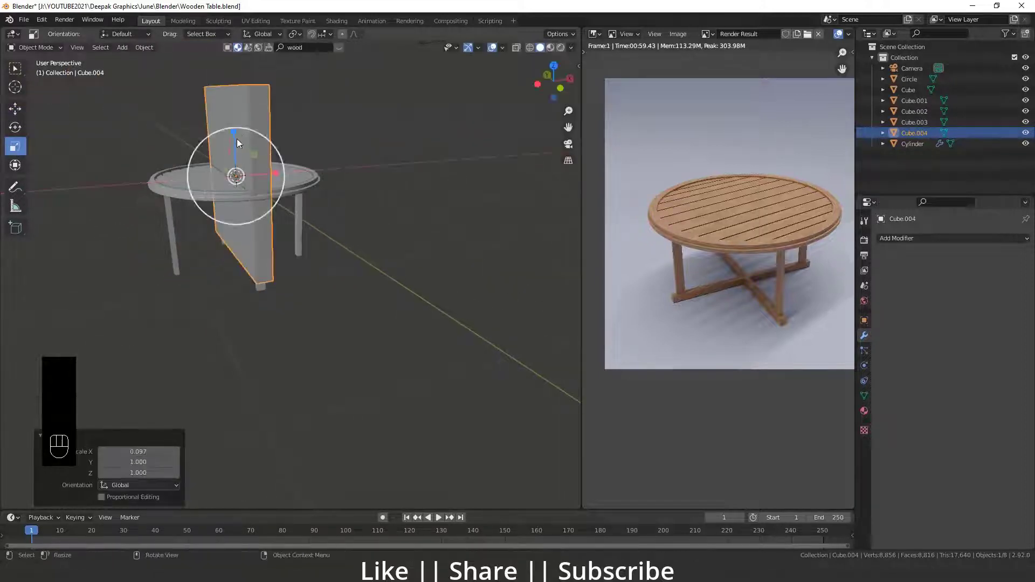
drag(237, 135, 233, 180)
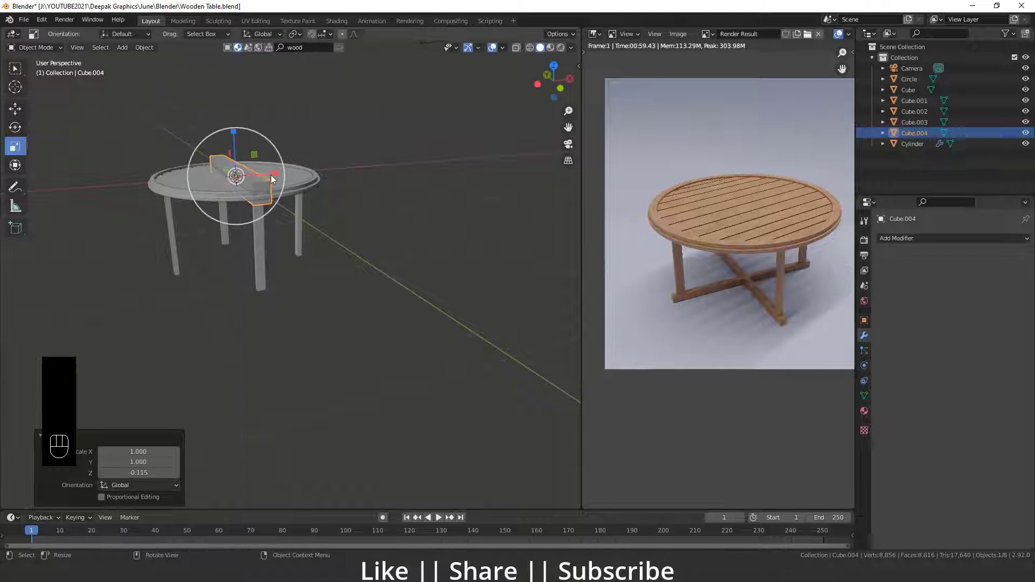
drag(277, 175, 245, 168)
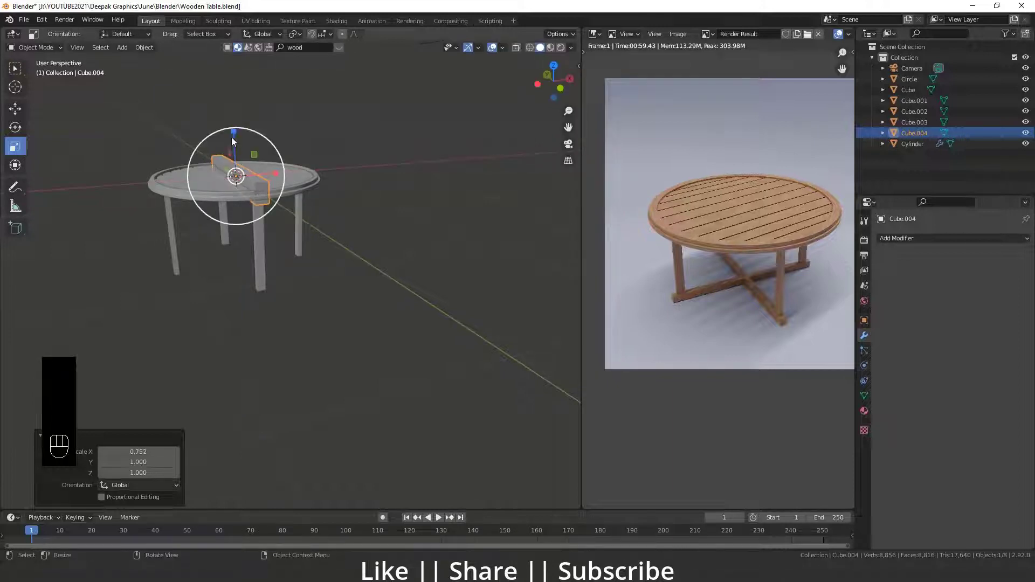
drag(237, 135, 243, 161)
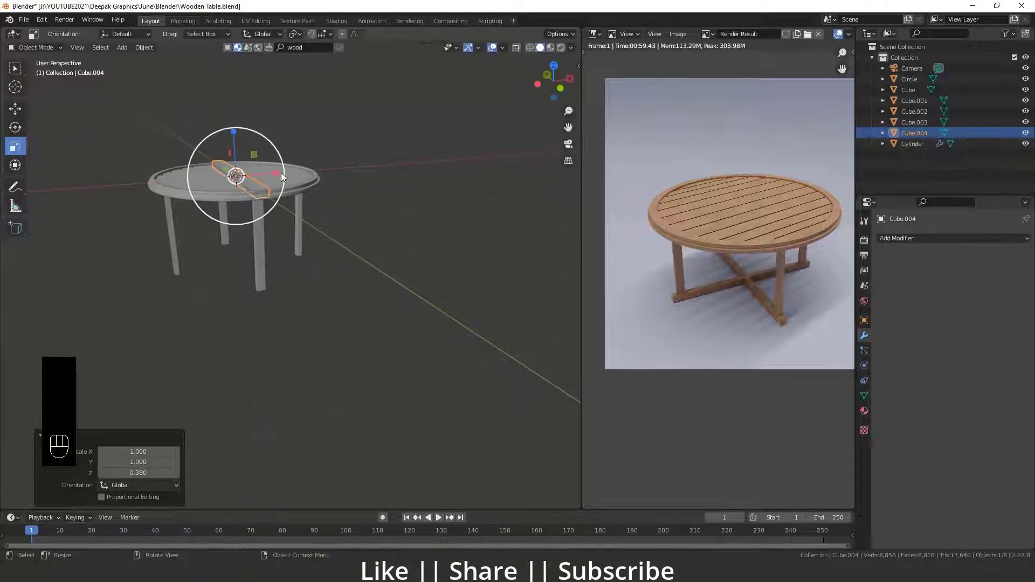
drag(278, 176, 257, 183)
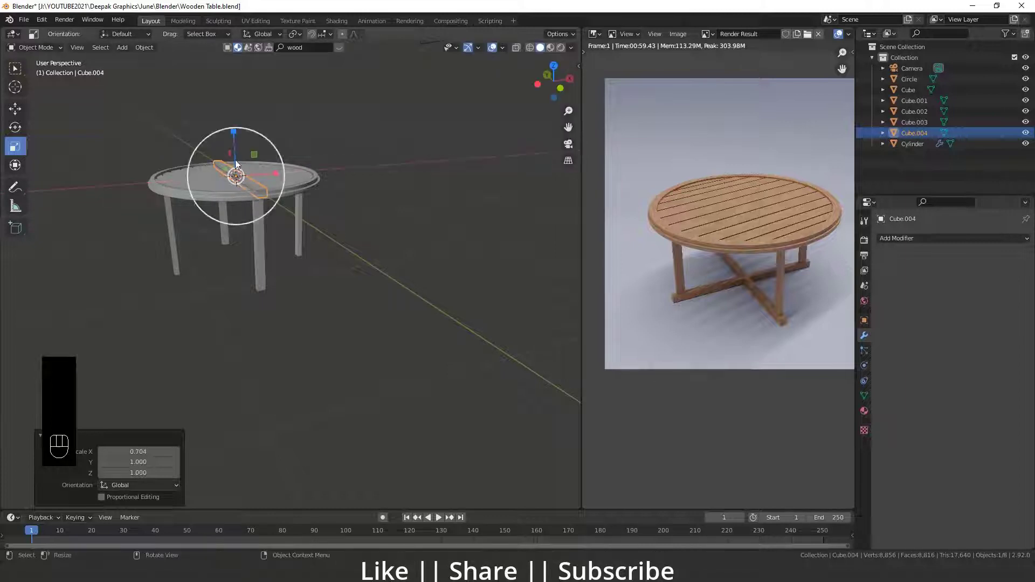
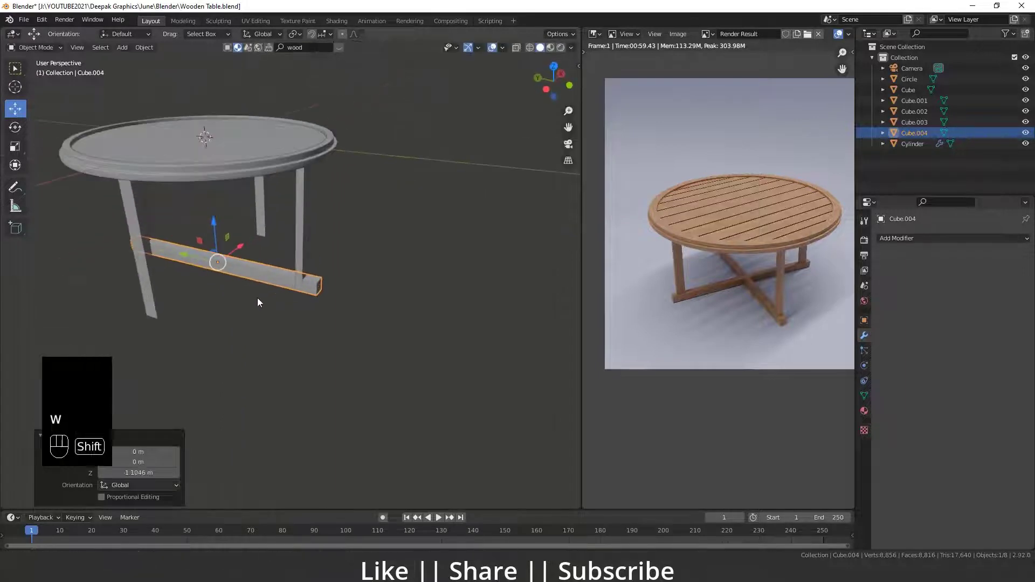
Step: Select the stretcher bar together with the legs and align it low between them
click(249, 308)
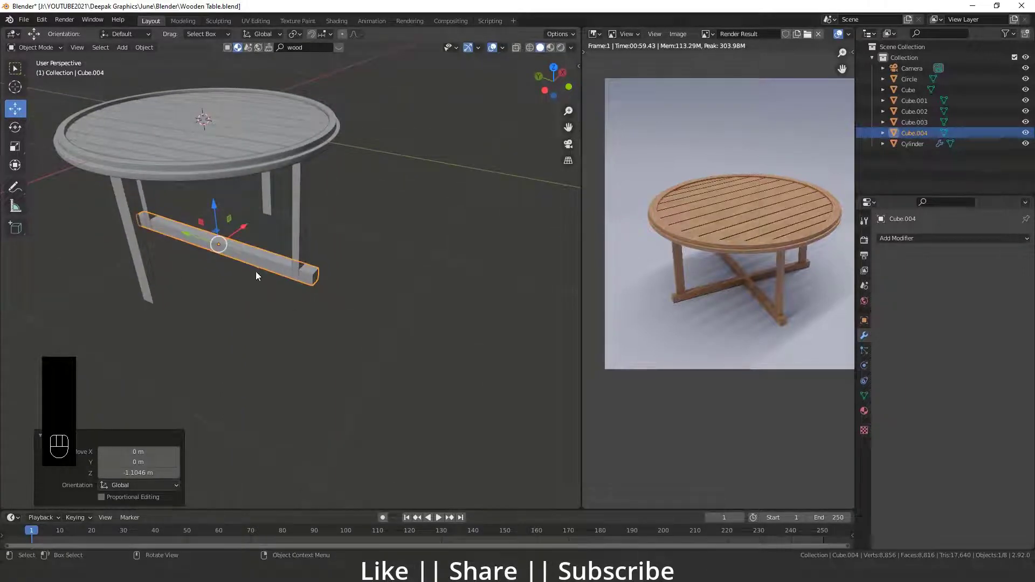
click(242, 264)
click(234, 266)
click(271, 283)
key(ctrl+a)
key(ctrl+a)
drag(290, 207, 297, 186)
drag(294, 200, 281, 187)
drag(185, 184, 116, 194)
Step: Orbit beneath the table and select the stretcher bar for copying
middle_click(160, 208)
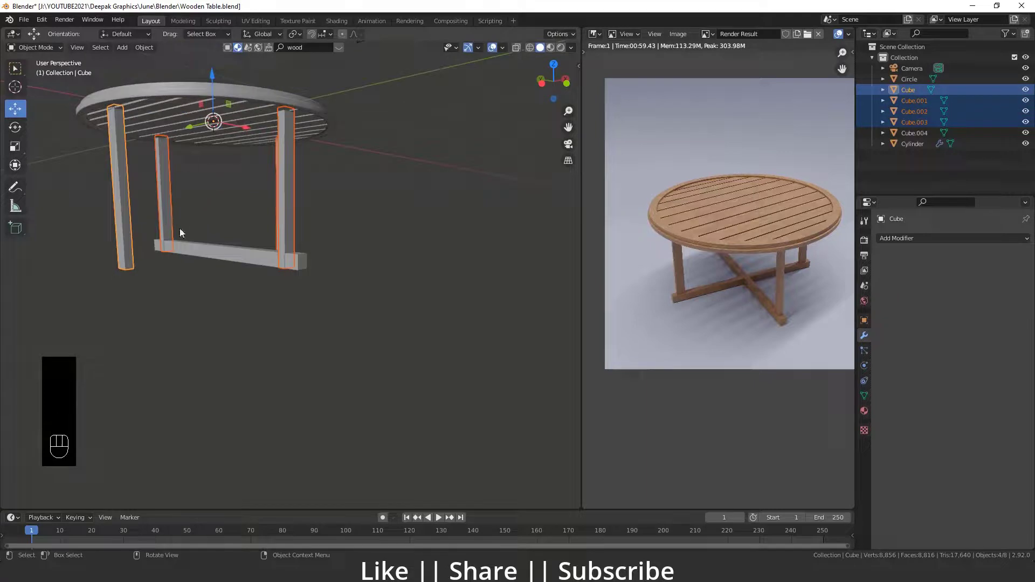
drag(231, 180, 295, 197)
drag(212, 180, 277, 203)
drag(275, 257, 312, 137)
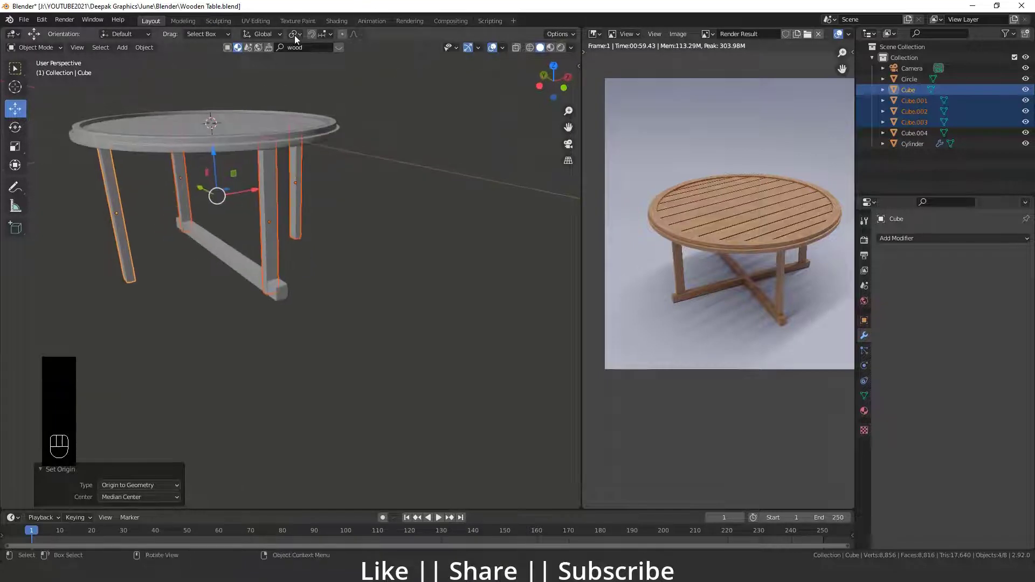
drag(300, 38, 316, 73)
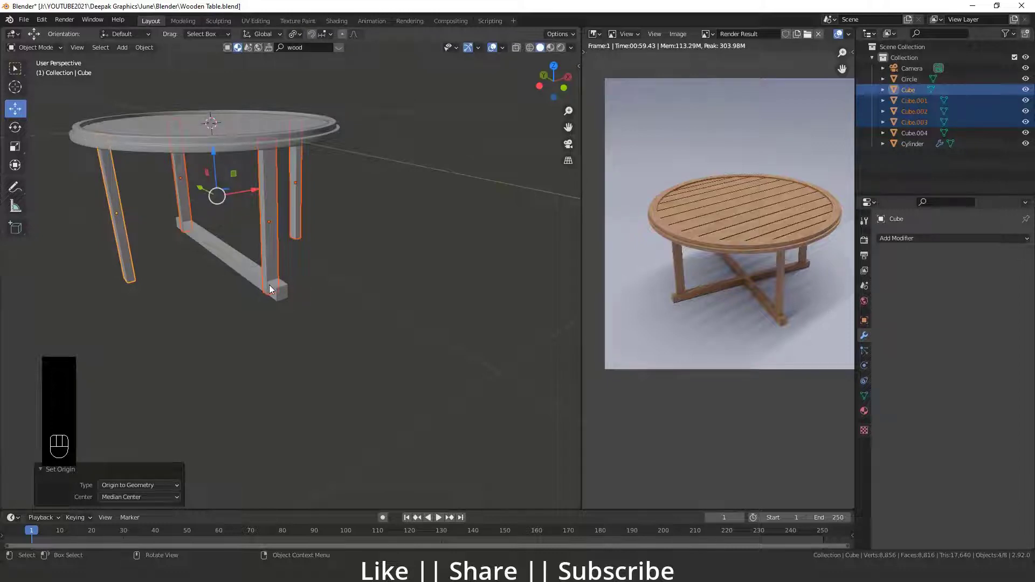
key(r)
key(z)
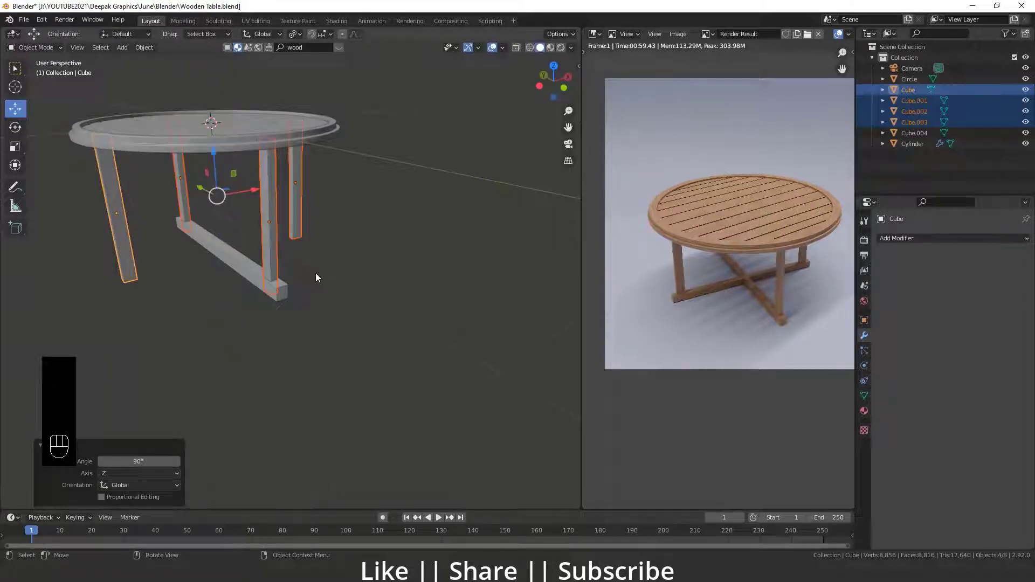
drag(267, 323, 279, 322)
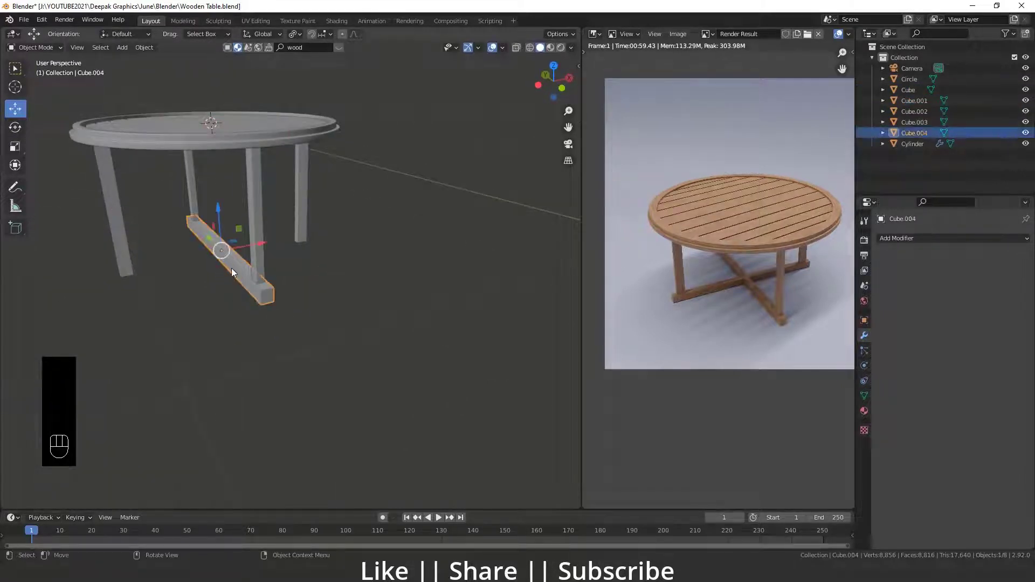
Step: Duplicate the stretcher and rotate the copy 90° about Z so the two bars cross
key(shift+d)
key(r)
key(z)
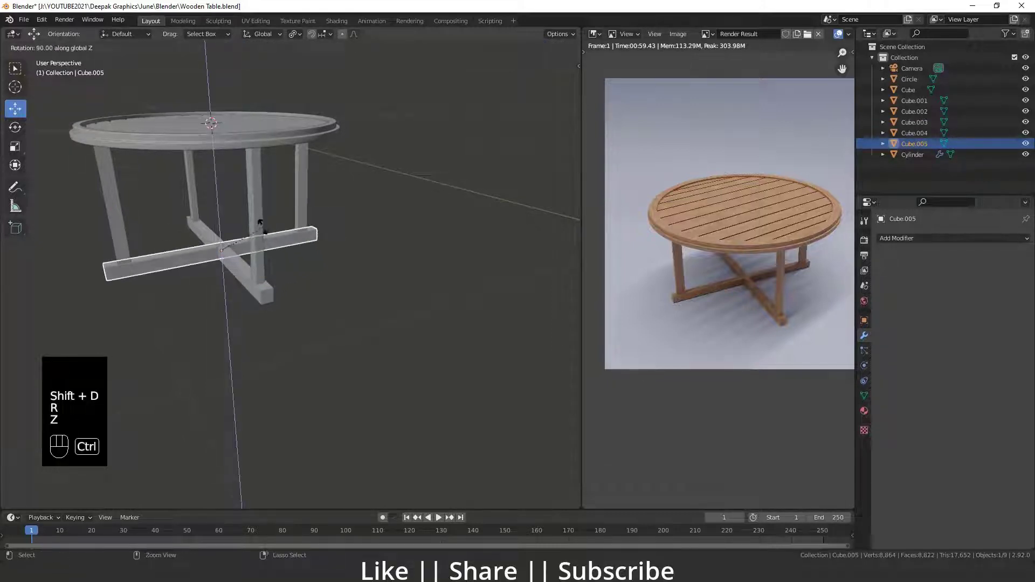
click(266, 229)
click(338, 300)
drag(198, 288, 220, 288)
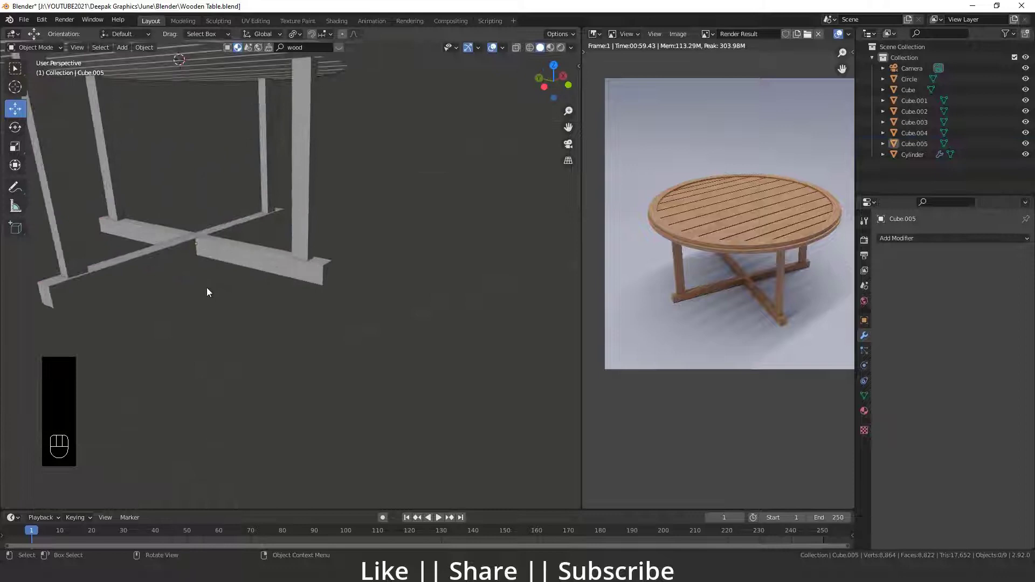
drag(250, 286, 292, 296)
click(283, 275)
click(267, 315)
Step: Position the crossing stretcher between the legs, then select every part of the table
middle_click(266, 329)
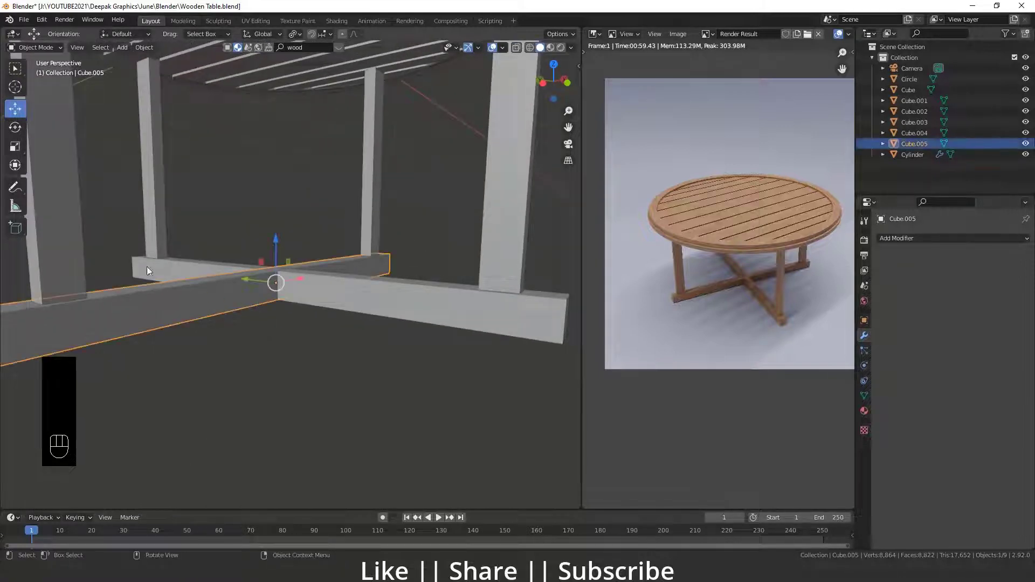
click(23, 147)
drag(280, 236, 287, 257)
drag(284, 350, 277, 359)
drag(284, 355, 240, 342)
middle_click(257, 316)
drag(292, 345, 254, 332)
drag(264, 326, 278, 309)
drag(435, 357, 350, 340)
middle_click(350, 339)
key(`)
Step: From front view, extrude the plane's back edge up into a wall and bevel the corner into a smooth bend
key(w)
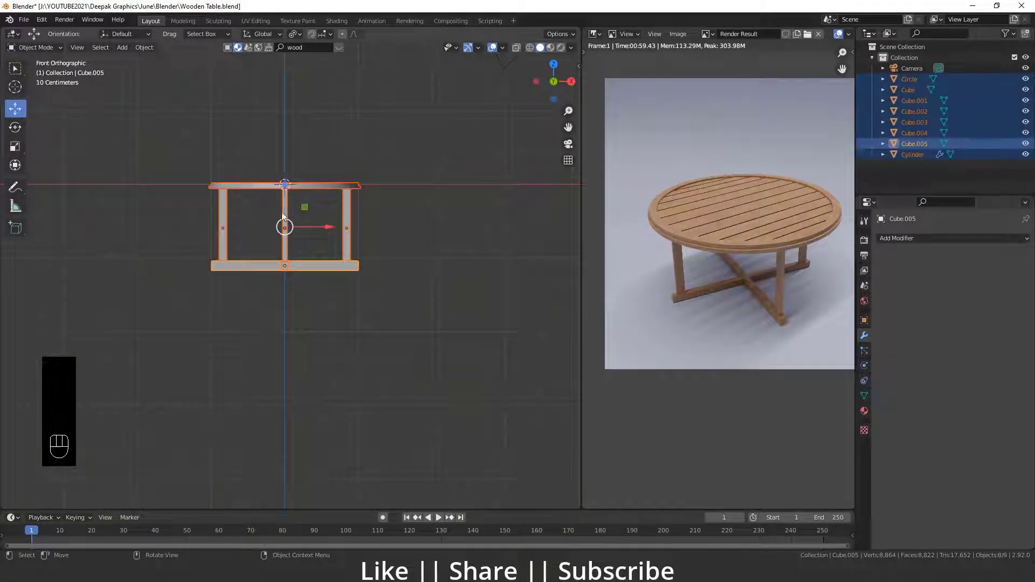
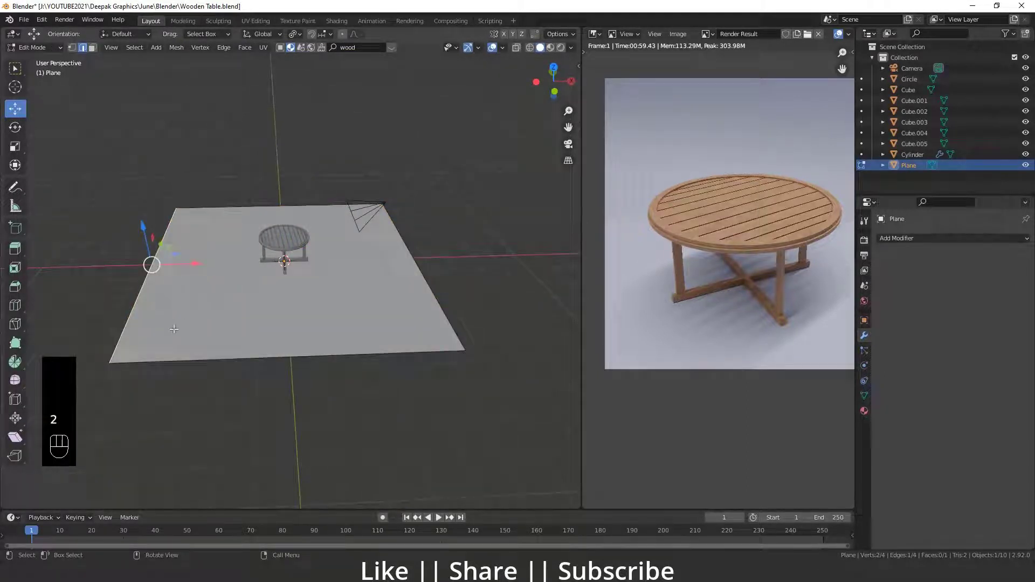
key(e)
key(z)
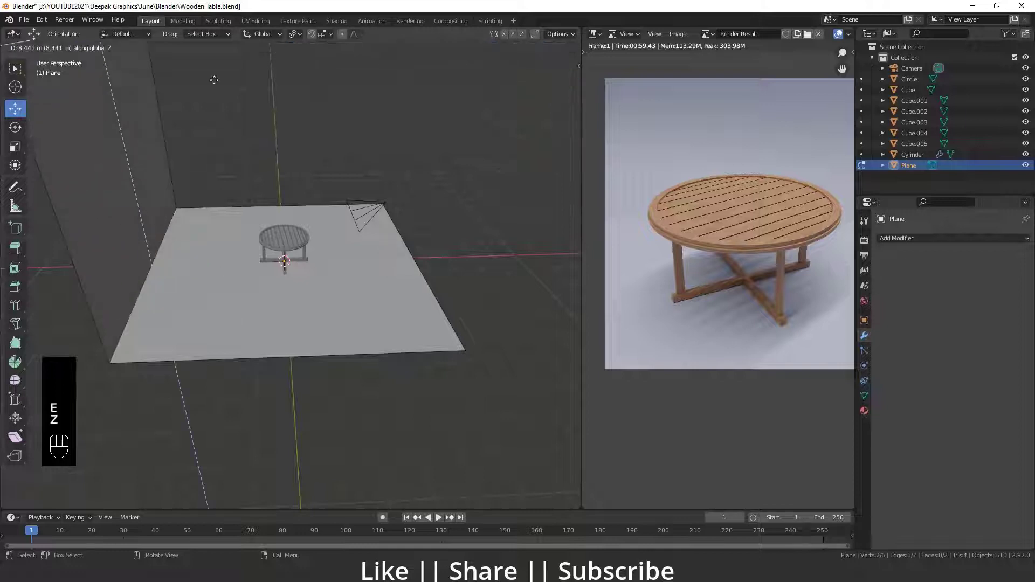
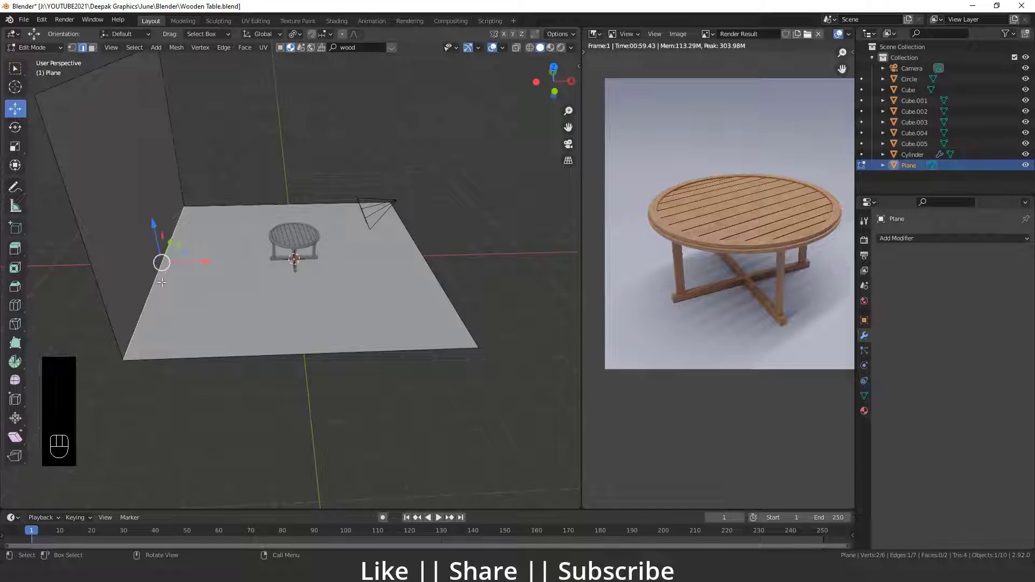
key(ctrl+b)
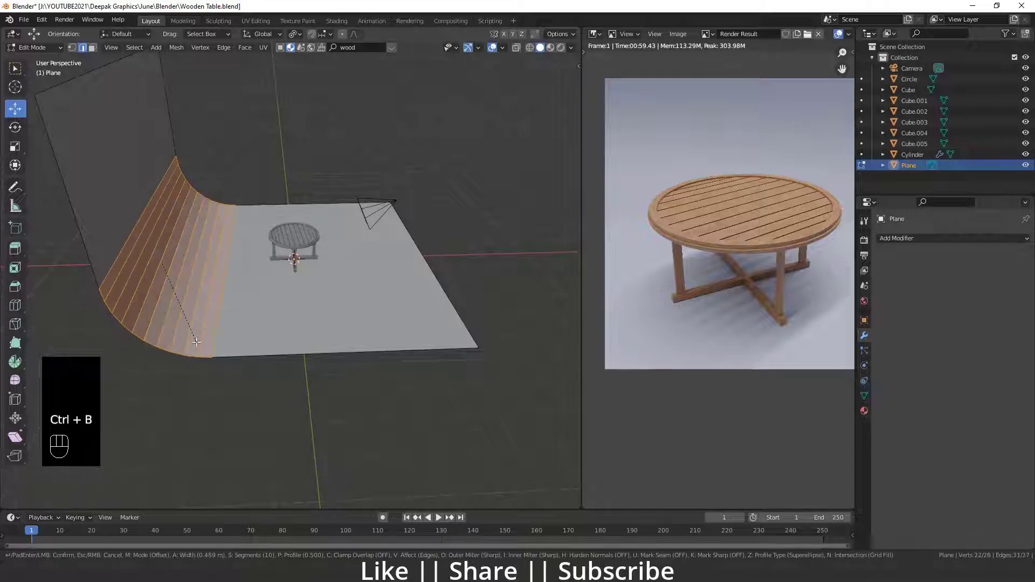
click(198, 339)
Step: Leave Edit Mode and place the curved backdrop under and behind the table
key(Tab)
drag(241, 298, 219, 287)
click(213, 269)
drag(173, 211, 133, 184)
click(133, 184)
drag(133, 183, 139, 222)
drag(338, 325, 323, 367)
middle_click(326, 370)
middle_click(307, 342)
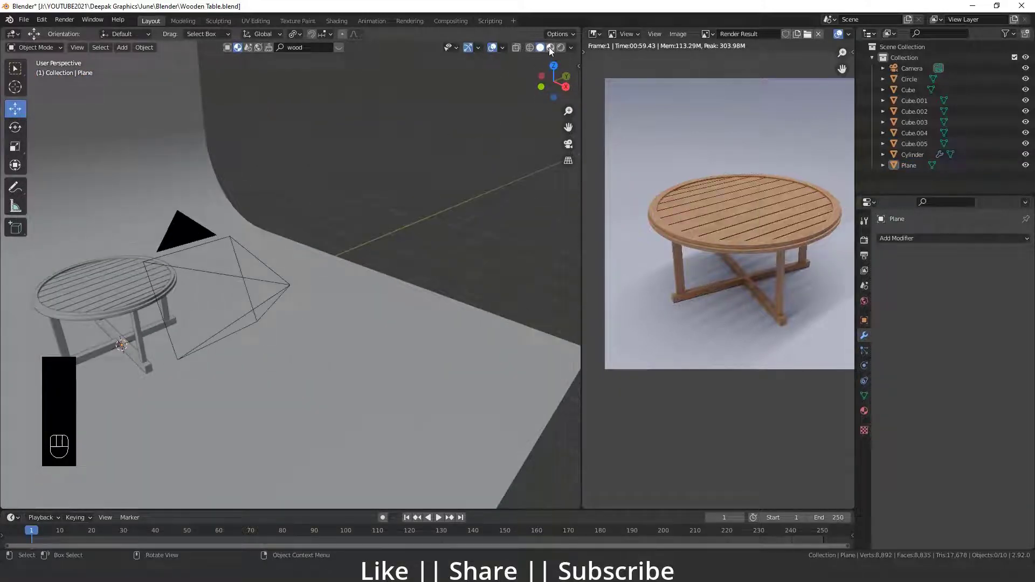
Step: Switch to Material Preview and drag a BlenderKit wood material onto the table rim
click(553, 51)
middle_click(366, 276)
drag(402, 288, 351, 286)
middle_click(309, 301)
drag(367, 376, 322, 289)
drag(310, 314, 249, 311)
drag(279, 318, 306, 329)
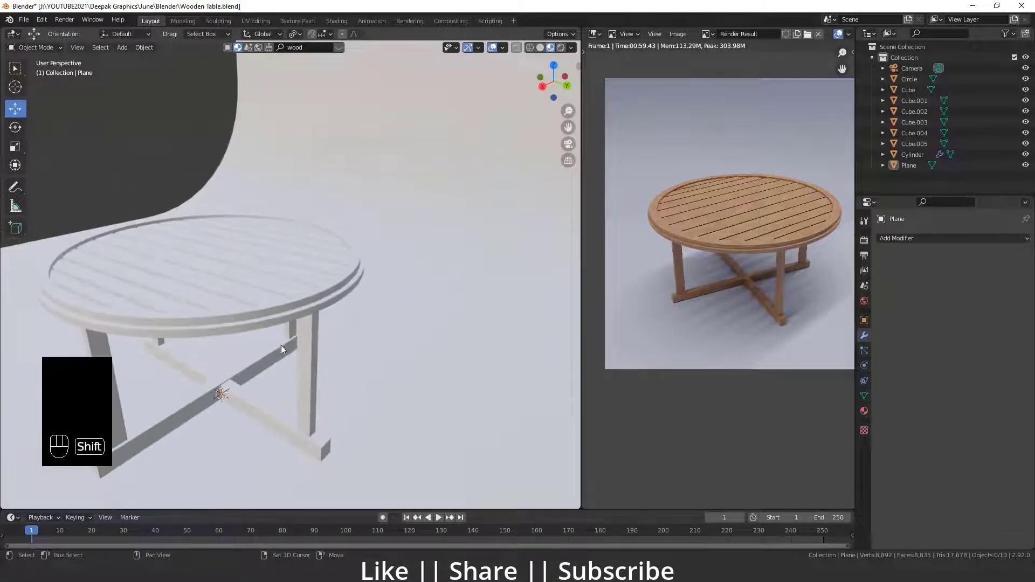
drag(289, 358, 303, 326)
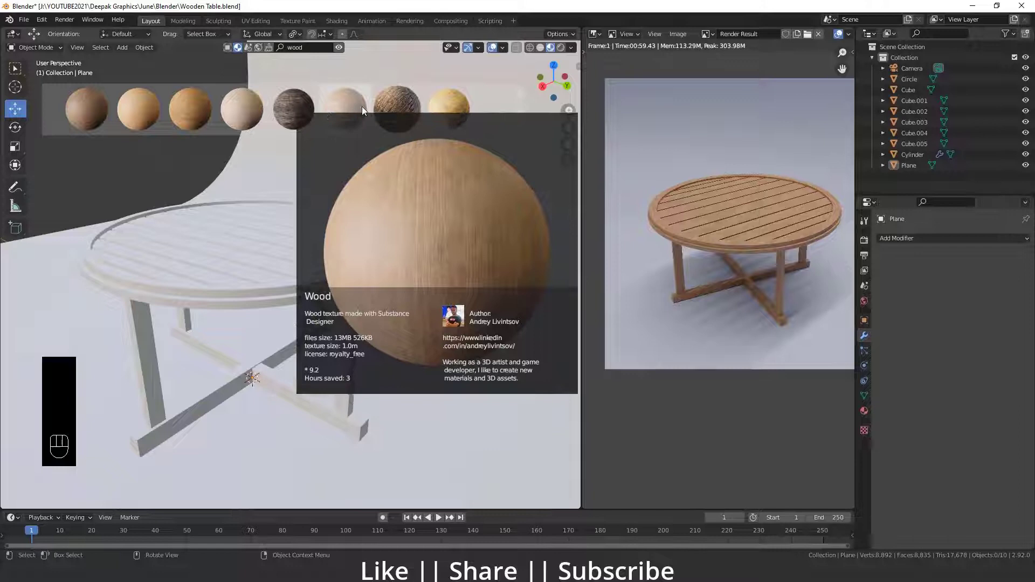
drag(199, 300, 186, 297)
Step: Inspect the wood material on the rim from several angles
middle_click(220, 265)
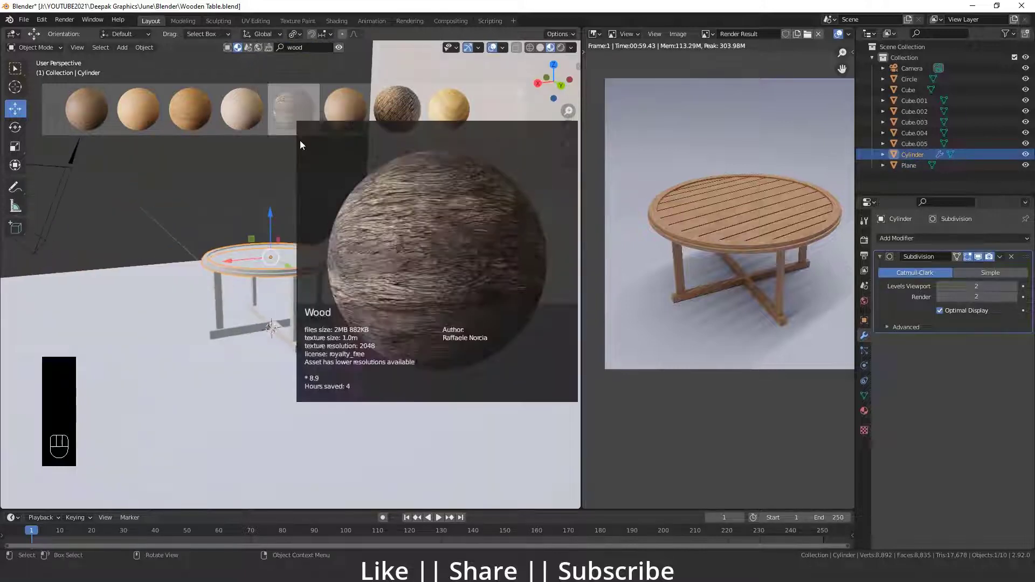
click(347, 123)
middle_click(227, 317)
middle_click(228, 348)
middle_click(224, 356)
drag(230, 334, 247, 357)
drag(244, 362, 254, 344)
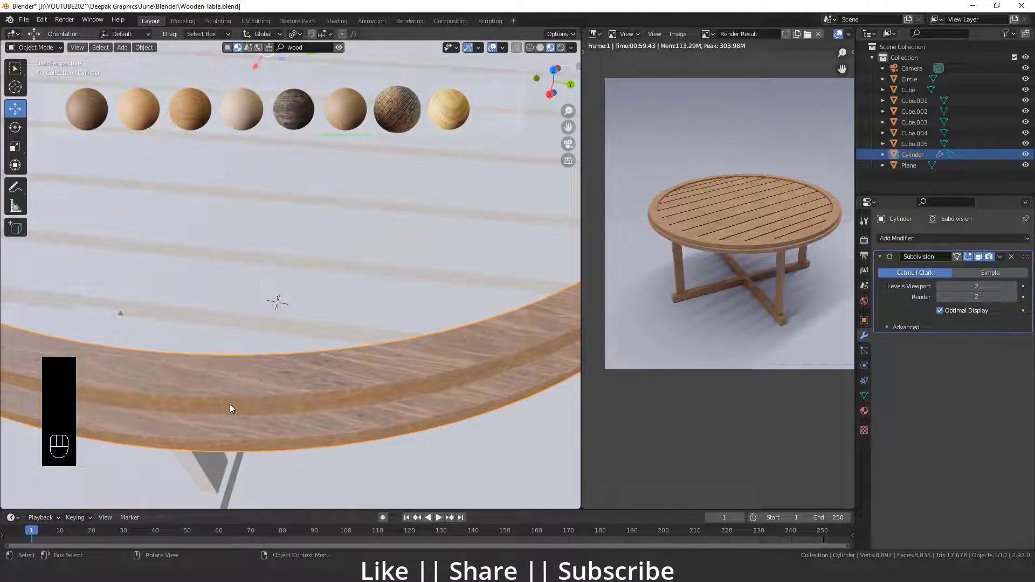
key(Tab)
middle_click(216, 258)
middle_click(233, 273)
Step: Select all table parts and link the rim's wood material to them with Ctrl+L
drag(263, 341, 284, 324)
drag(292, 318, 341, 311)
drag(356, 297, 330, 283)
click(290, 260)
middle_click(241, 267)
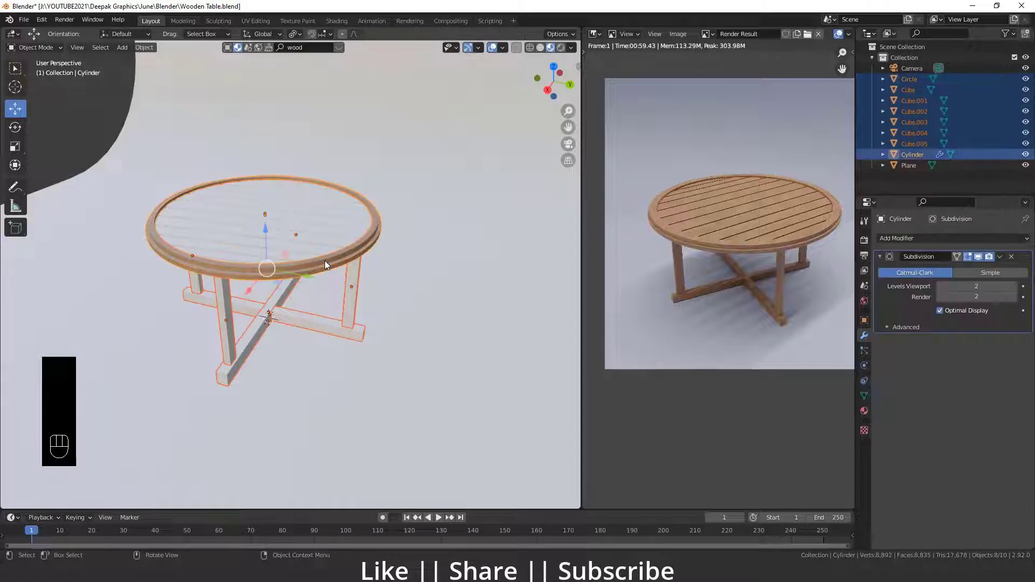
key(ctrl+l)
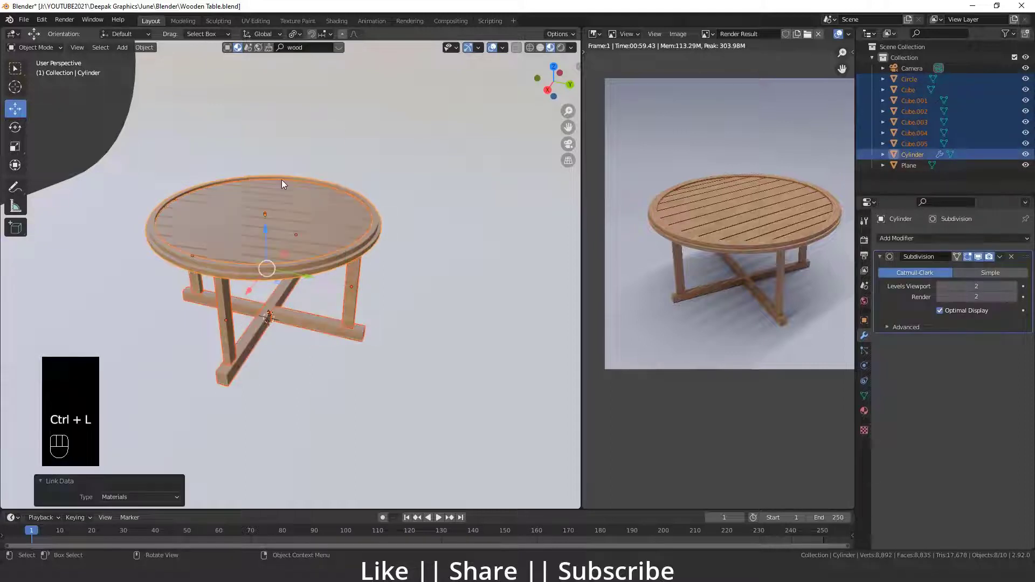
drag(296, 323, 283, 324)
middle_click(288, 324)
click(306, 319)
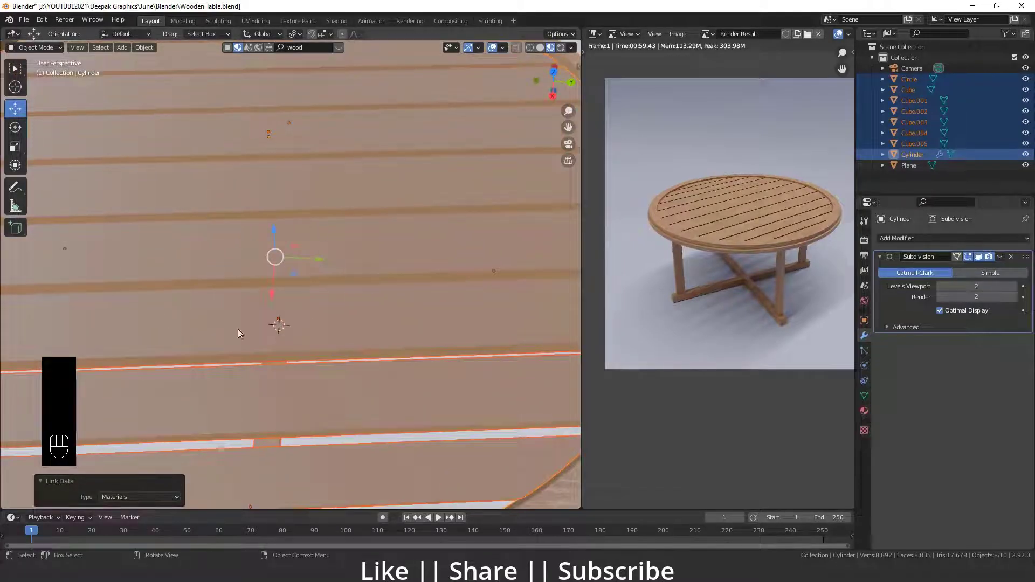
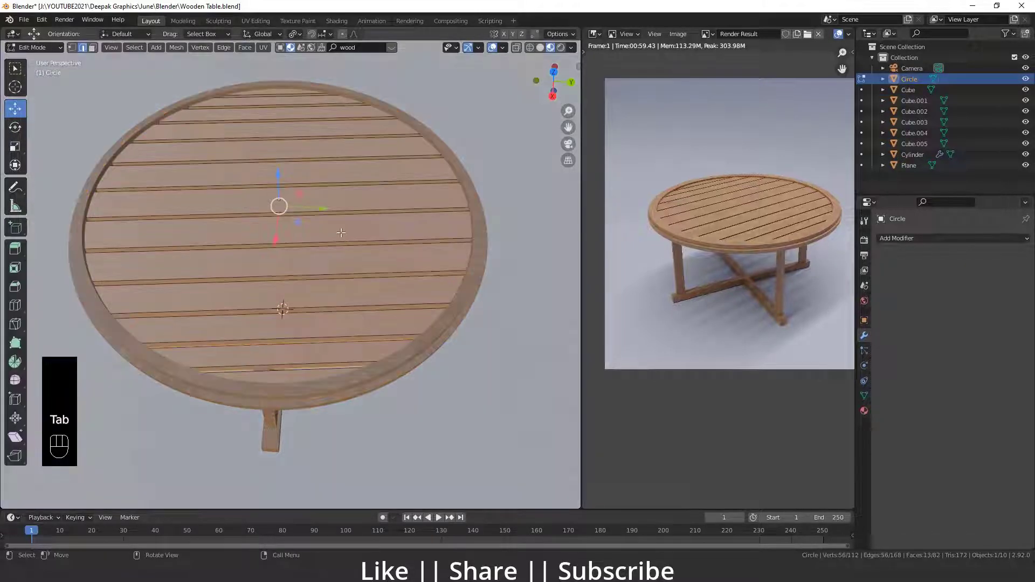
Step: Select all faces of the slatted top and unwrap them with Smart UV Project
key(a)
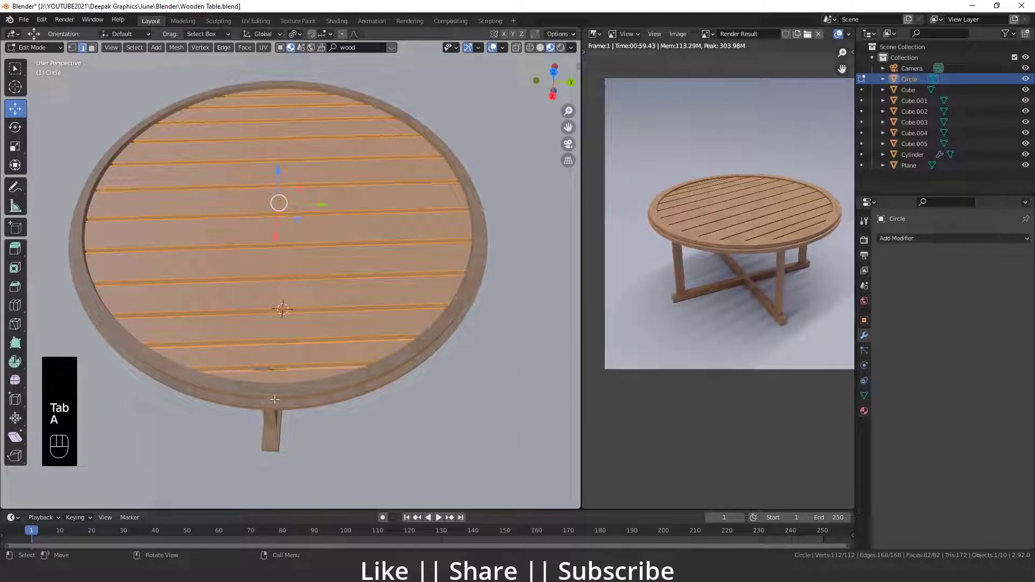
key(u)
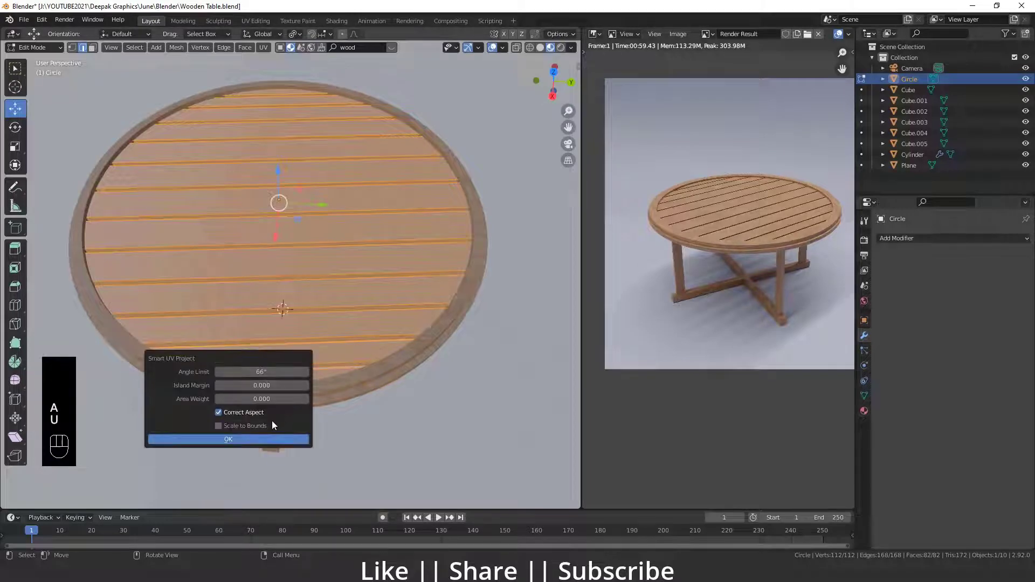
key(Tab)
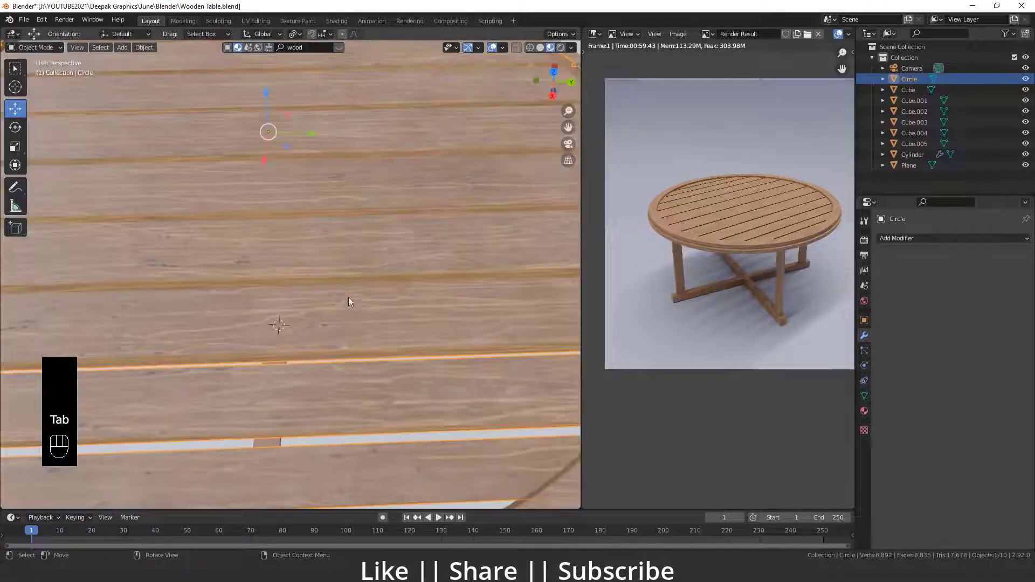
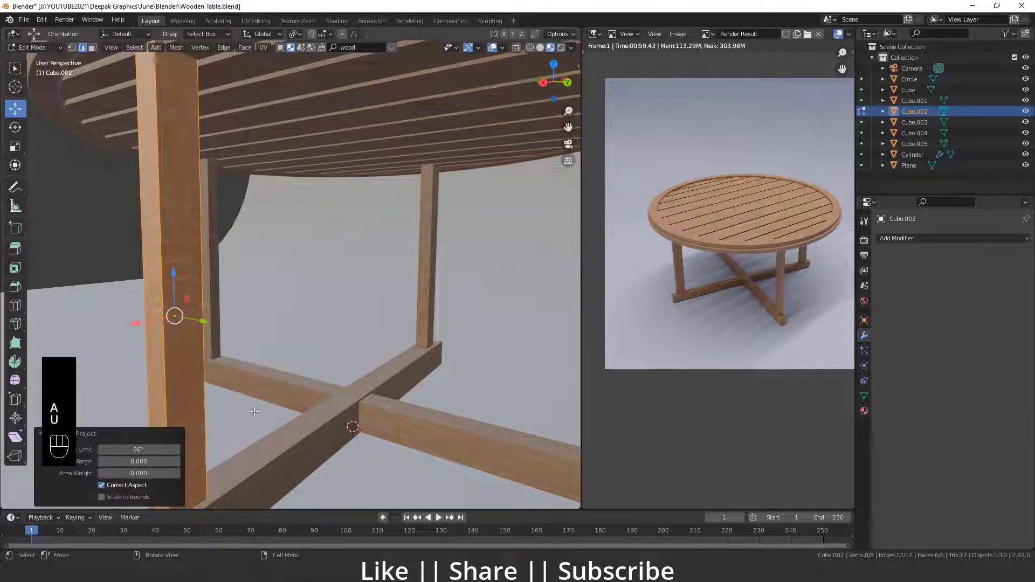
Step: Select the crossing stretchers and remaining legs with the unwrapped leg active
key(Tab)
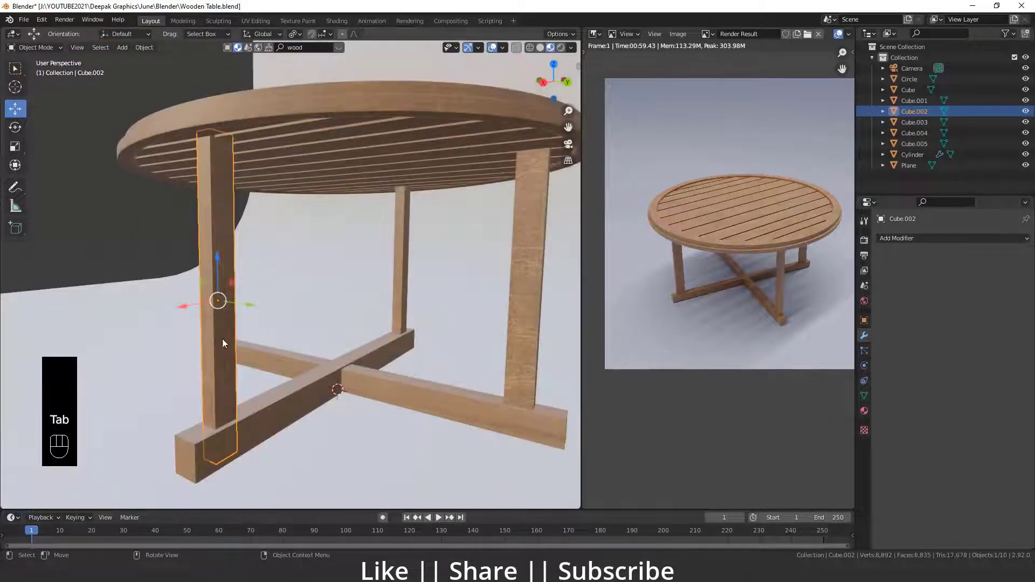
drag(295, 398, 363, 396)
drag(383, 394, 338, 368)
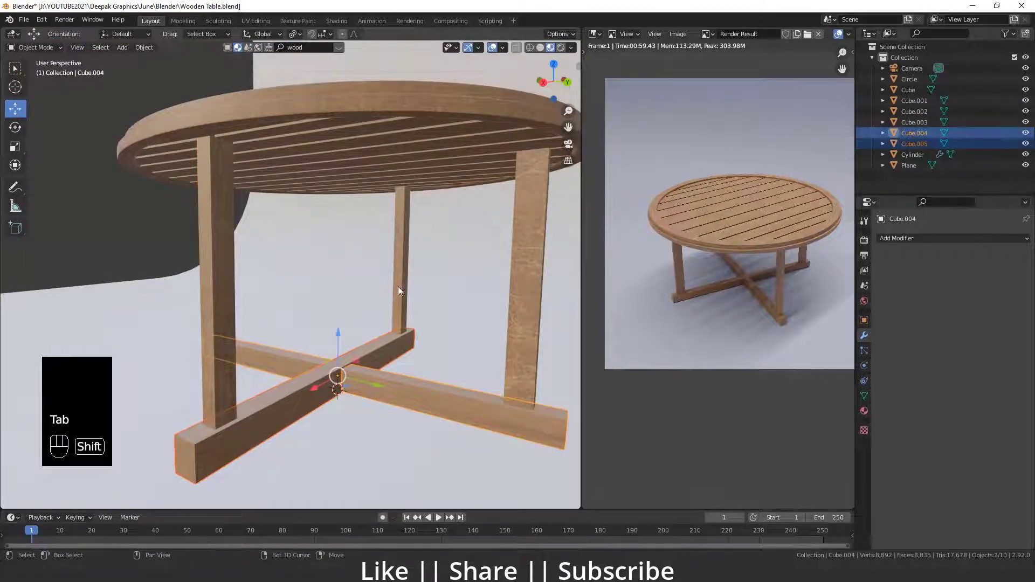
click(407, 271)
click(529, 304)
middle_click(236, 337)
click(219, 271)
middle_click(305, 338)
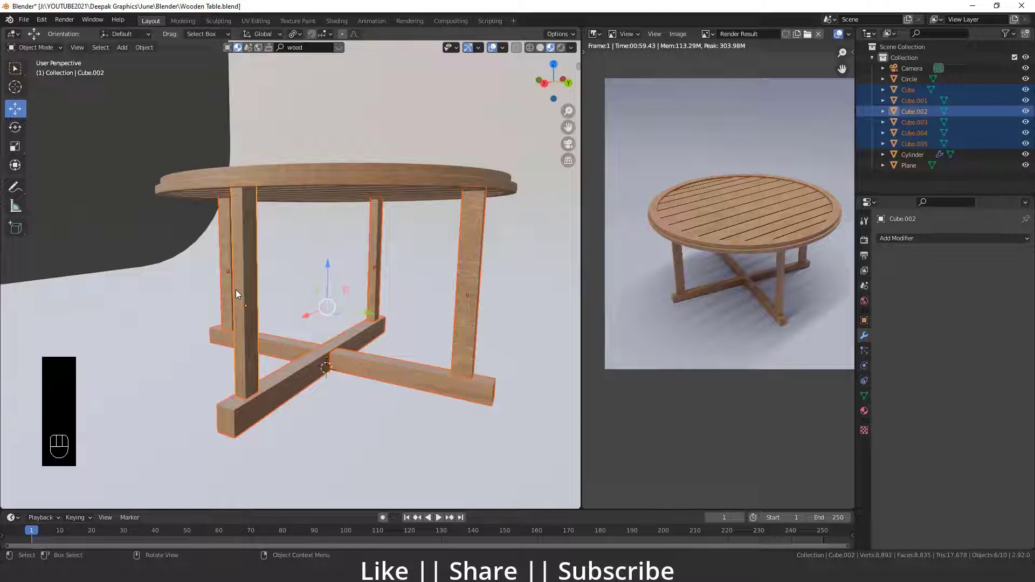
Step: Copy the unwrapped leg's UV maps to the other legs and stretchers via Ctrl+L
key(ctrl+l)
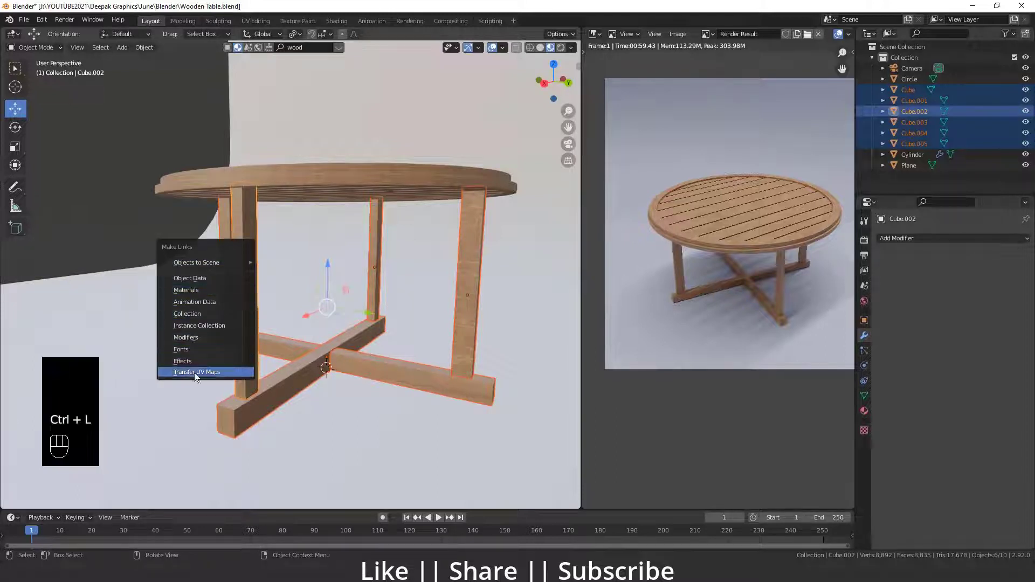
drag(393, 342, 356, 332)
click(142, 230)
drag(327, 344, 352, 363)
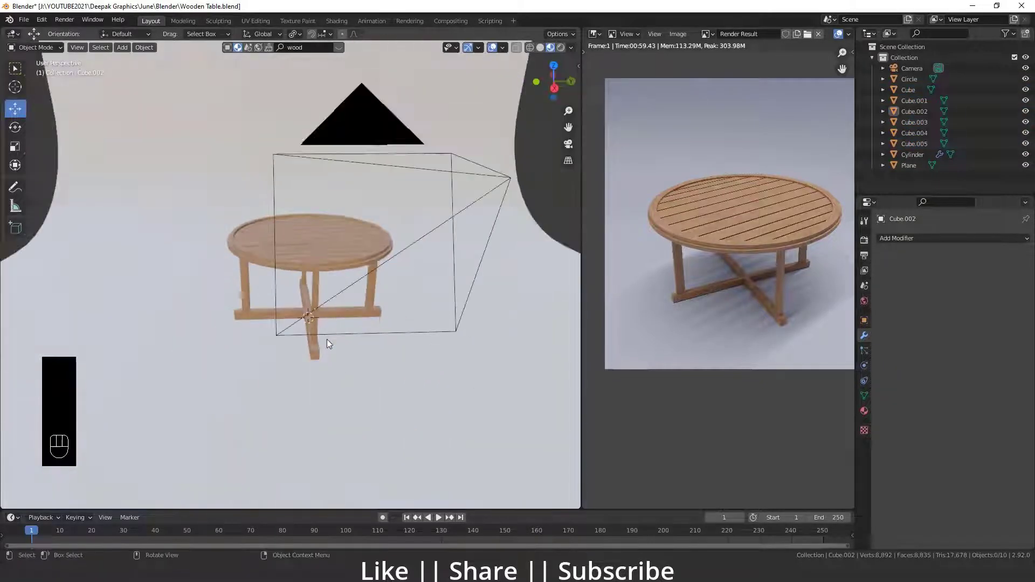
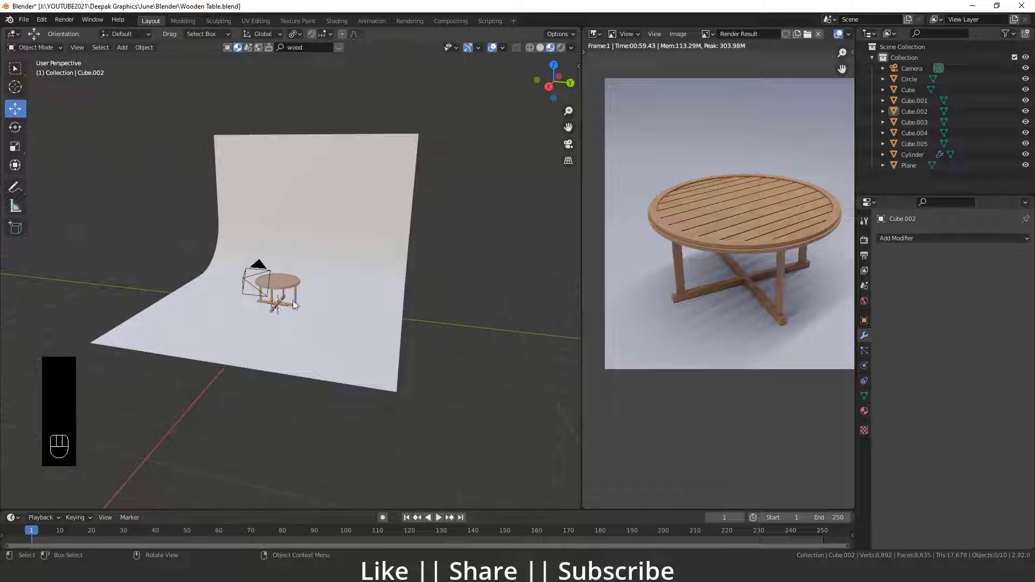
Step: Look through the camera and switch the viewport to Rendered shading
key(KP_0)
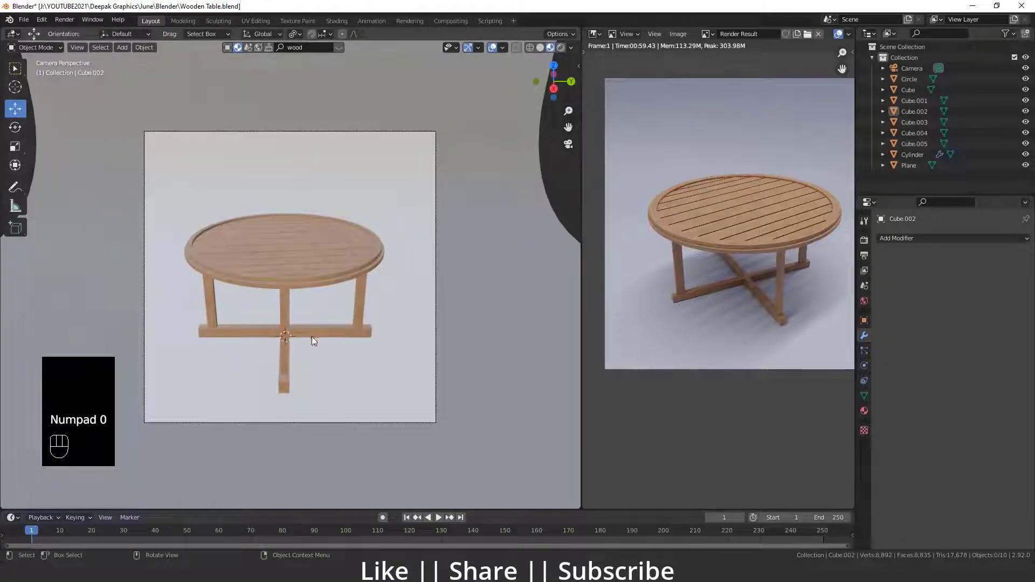
middle_click(334, 341)
key(b)
key(n)
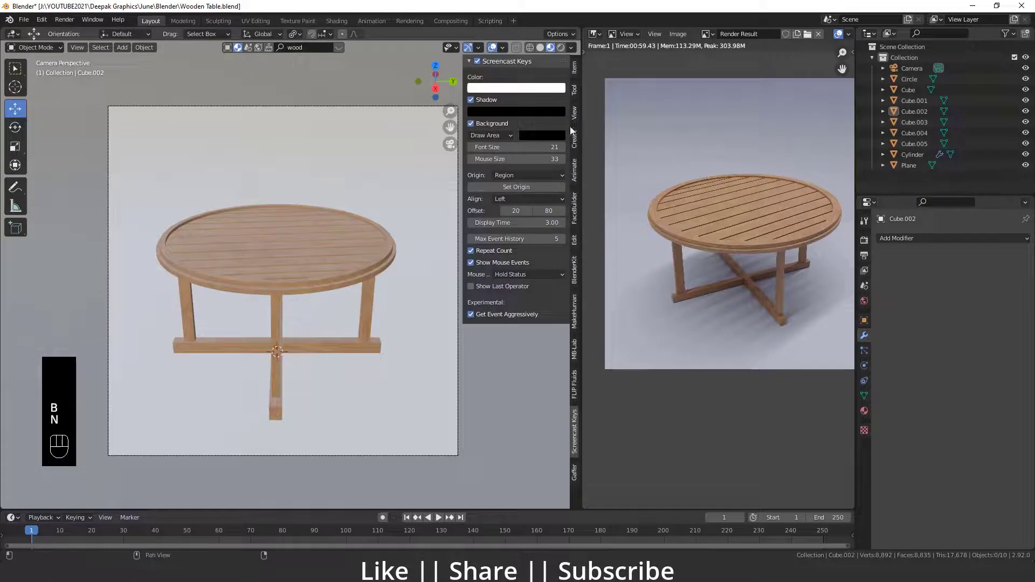
click(513, 201)
click(515, 202)
key(n)
Step: Frame the table in camera view and open the World properties for environment lighting
drag(363, 326, 343, 329)
middle_click(344, 328)
middle_click(348, 319)
middle_click(346, 343)
middle_click(340, 352)
middle_click(335, 354)
middle_click(323, 357)
middle_click(324, 357)
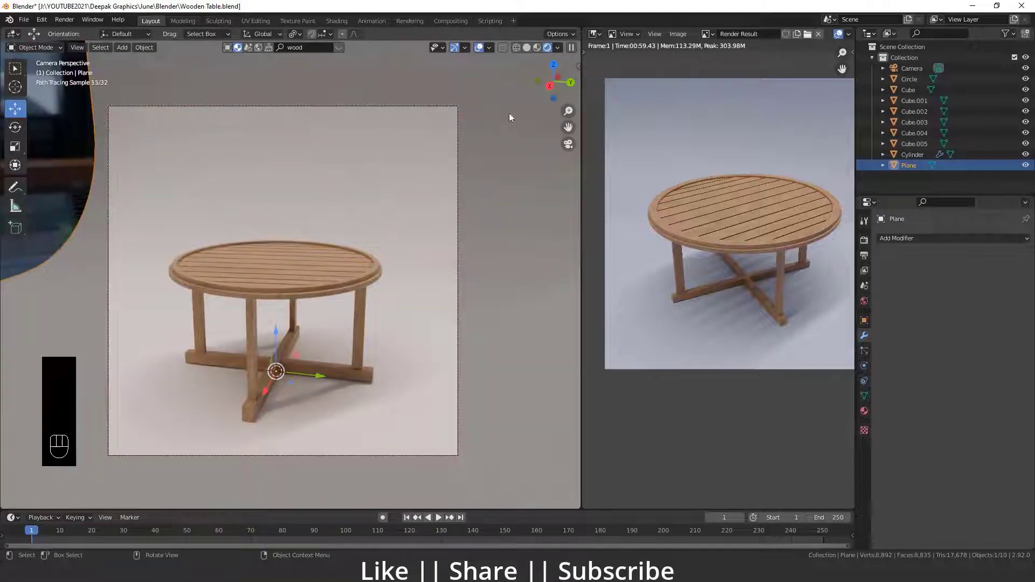
click(875, 303)
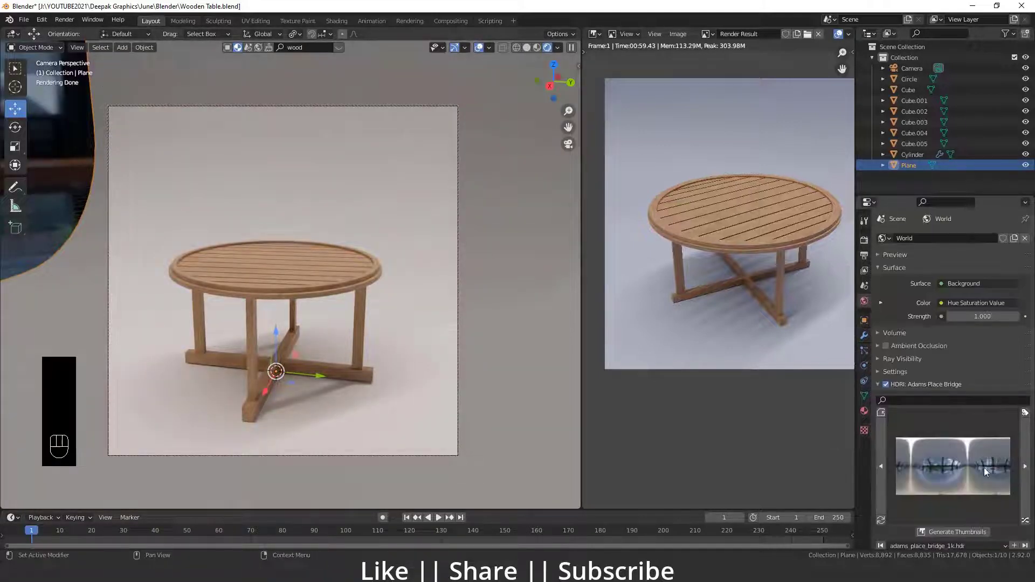